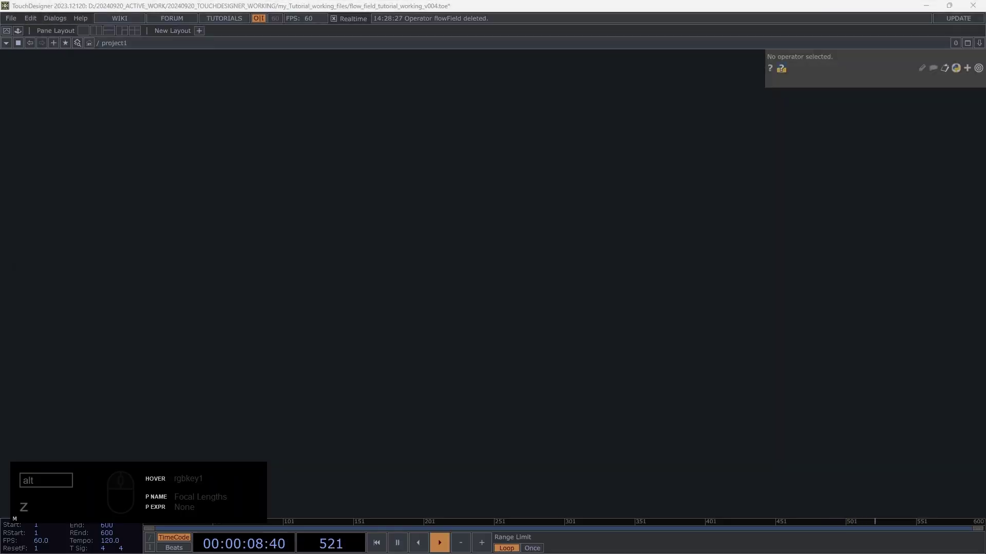
- Place a Base component in the network and name it flowfield
{"action": "left_click_drag", "start_coordinate": [462, 224], "coordinate": [400, 216]}
{"action": "left_click_drag", "start_coordinate": [444, 212], "coordinate": [439, 214]}
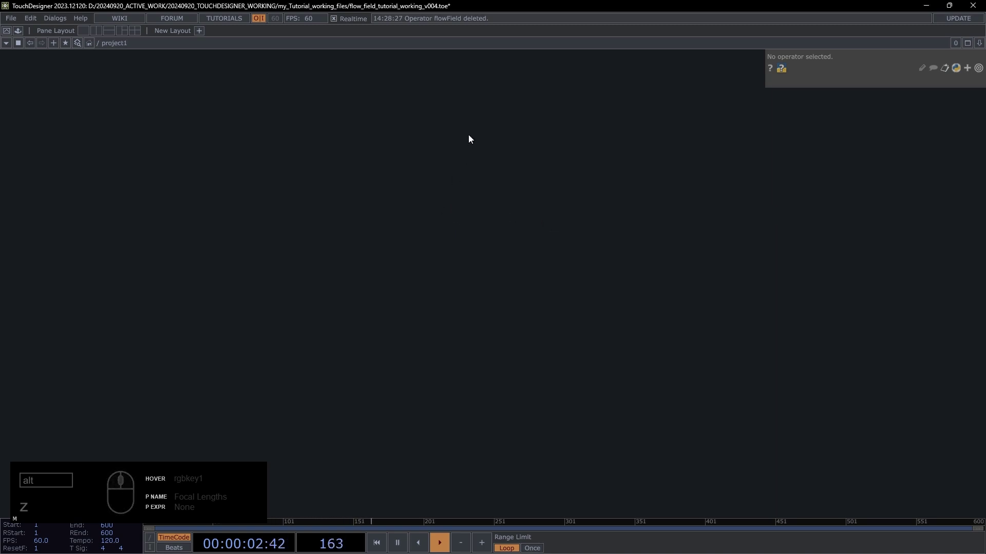
{"action": "left_click_drag", "start_coordinate": [519, 196], "coordinate": [496, 221]}
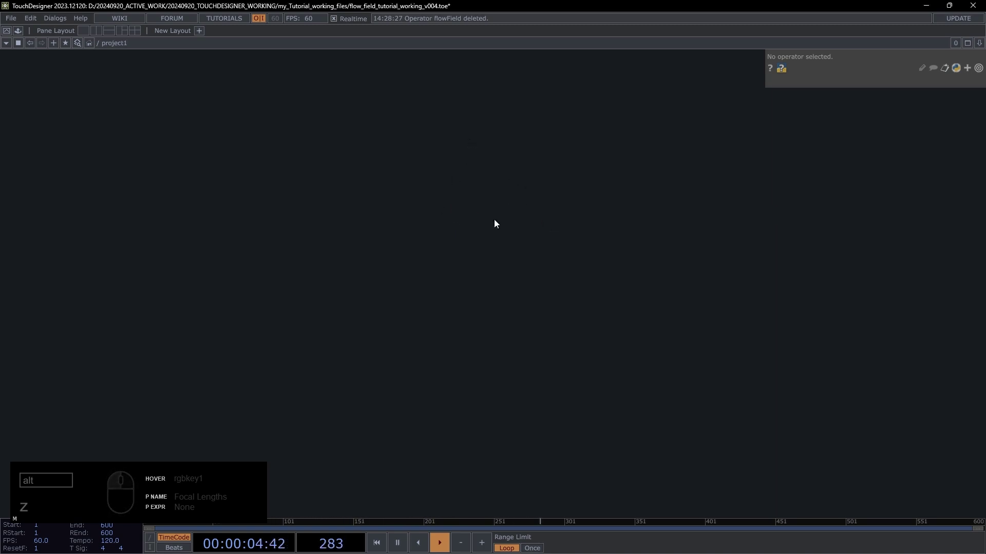
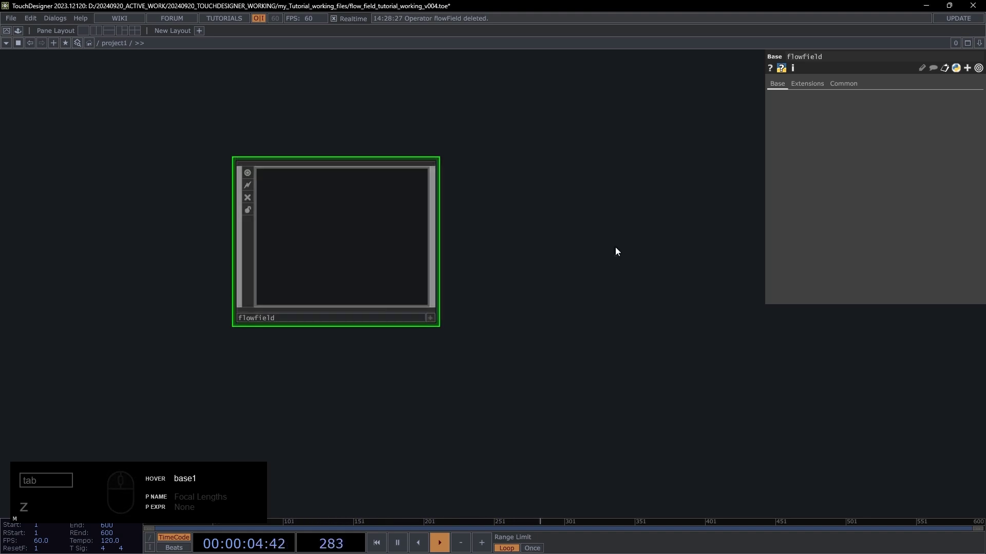
- Enter the flowfield component and open its Customize Component editor
{"action": "left_click", "coordinate": [426, 205]}
{"action": "key", "text": "Tab"}
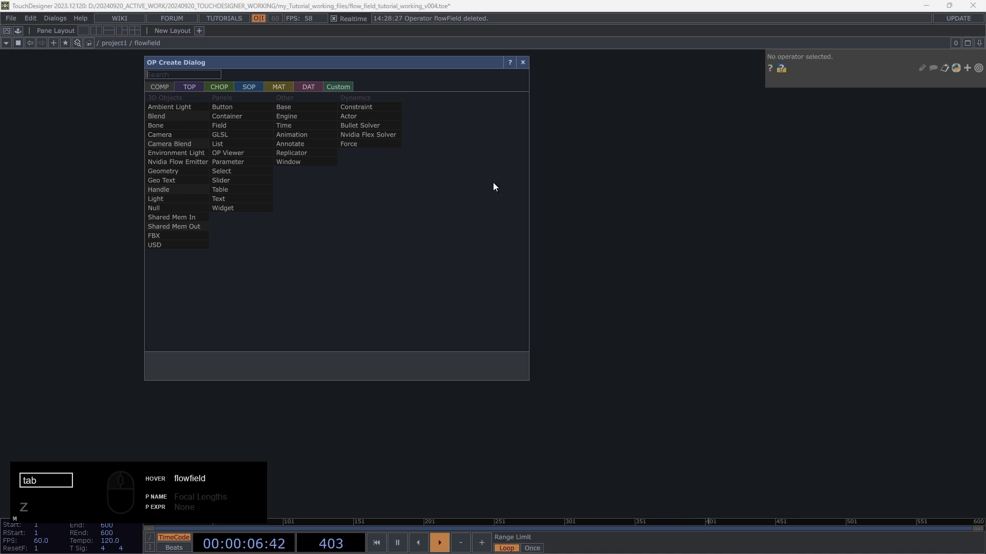
{"action": "type", "text": "z"}
{"action": "left_click", "coordinate": [332, 171]}
{"action": "left_click_drag", "start_coordinate": [219, 232], "coordinate": [268, 220]}
{"action": "left_click_drag", "start_coordinate": [285, 222], "coordinate": [355, 231]}
{"action": "left_click", "coordinate": [232, 99]}
{"action": "left_click", "coordinate": [250, 90]}
- Add a custom parameter page named 'resolution' and begin a new parameter on it
{"action": "left_click", "coordinate": [249, 78]}
{"action": "double_click", "coordinate": [255, 83]}
{"action": "type", "text": "resolutio"}
{"action": "type", "text": "n"}
{"action": "left_click", "coordinate": [294, 78]}
{"action": "left_click", "coordinate": [200, 96]}
- Create an XY 'Resolution' parameter with both defaults at 1280
{"action": "type", "text": "esolutio"}
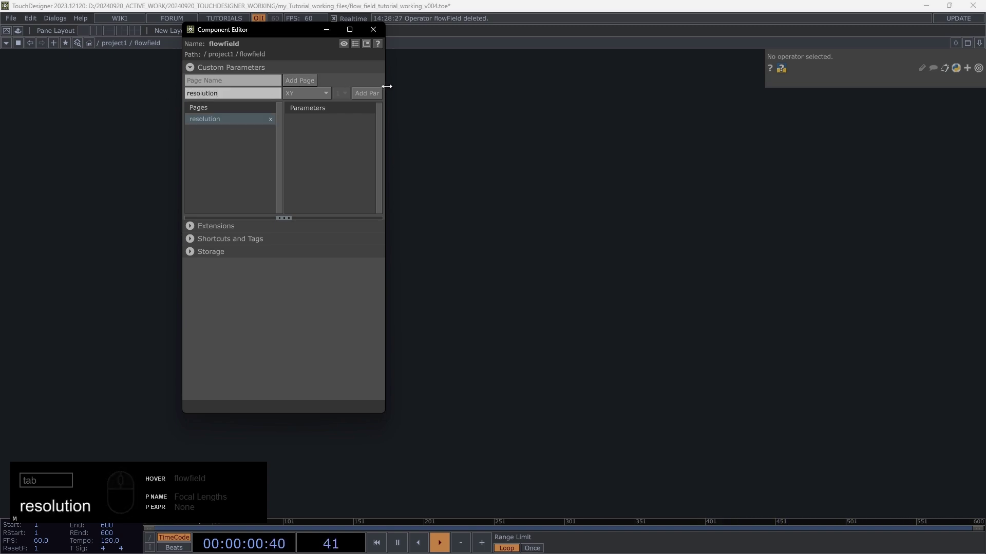
{"action": "type", "text": "n"}
{"action": "left_click_drag", "start_coordinate": [314, 93], "coordinate": [397, 166]}
{"action": "left_click_drag", "start_coordinate": [394, 162], "coordinate": [377, 97]}
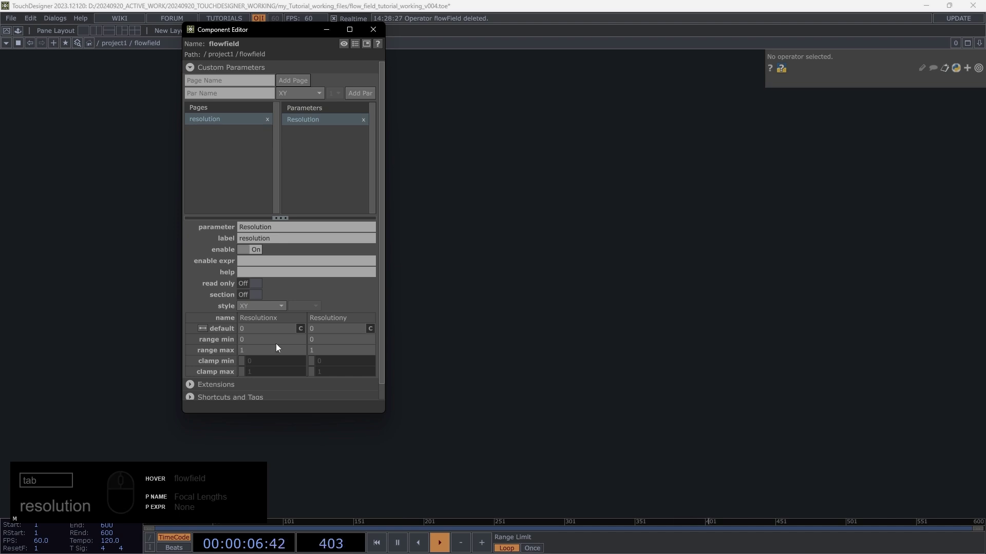
{"action": "left_click_drag", "start_coordinate": [276, 345], "coordinate": [366, 326]}
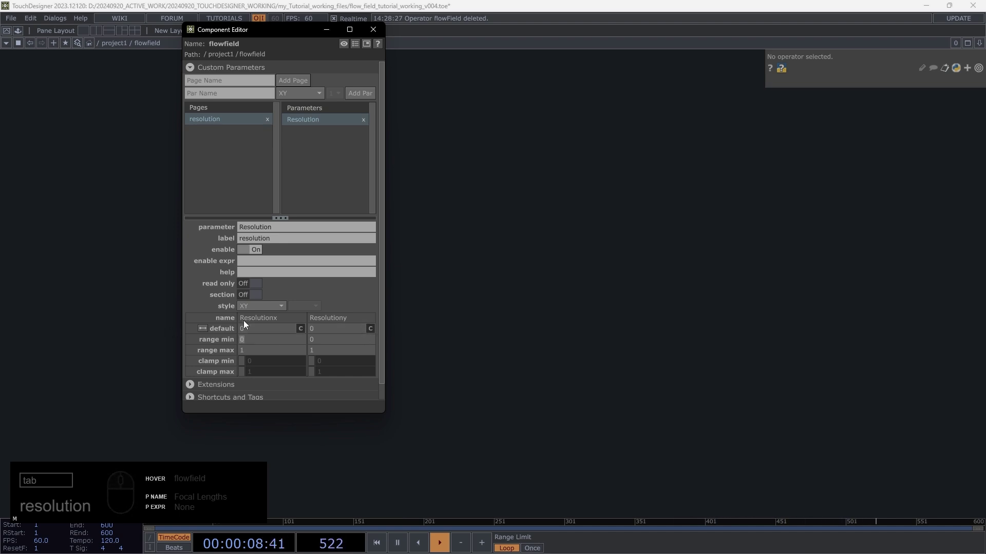
{"action": "left_click_drag", "start_coordinate": [260, 330], "coordinate": [198, 327]}
{"action": "type", "text": "280"}
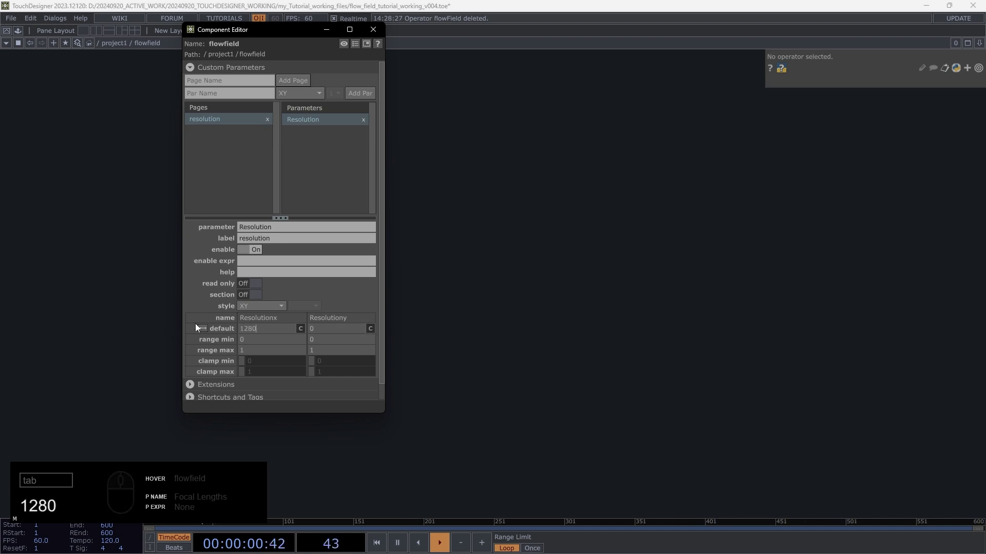
{"action": "left_click", "coordinate": [249, 322]}
{"action": "type", "text": "1280"}
{"action": "key", "text": "Return"}
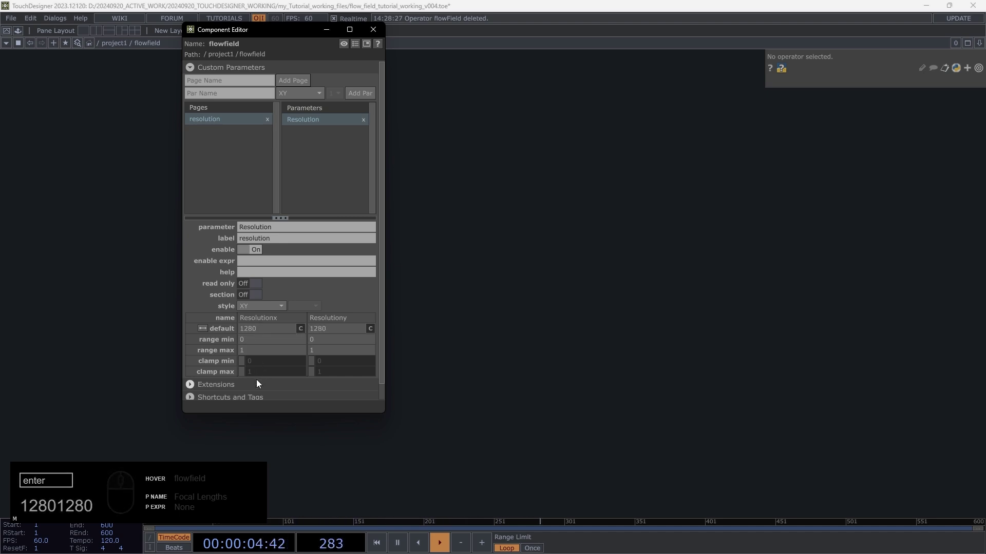
- Enable clamping and set the X and Y maximum to 3840
{"action": "left_click_drag", "start_coordinate": [244, 375], "coordinate": [313, 381]}
{"action": "left_click_drag", "start_coordinate": [315, 374], "coordinate": [279, 378]}
{"action": "left_click_drag", "start_coordinate": [271, 373], "coordinate": [224, 376]}
{"action": "type", "text": "840"}
{"action": "key", "text": "Return"}
{"action": "left_click", "coordinate": [292, 371]}
{"action": "key", "text": "BackSpace"}
{"action": "type", "text": "840"}
{"action": "key", "text": "Return"}
- Move the parameter window aside, test a larger resolution value and undo it
{"action": "left_click_drag", "start_coordinate": [361, 49], "coordinate": [329, 20]}
{"action": "left_click_drag", "start_coordinate": [279, 67], "coordinate": [333, 22]}
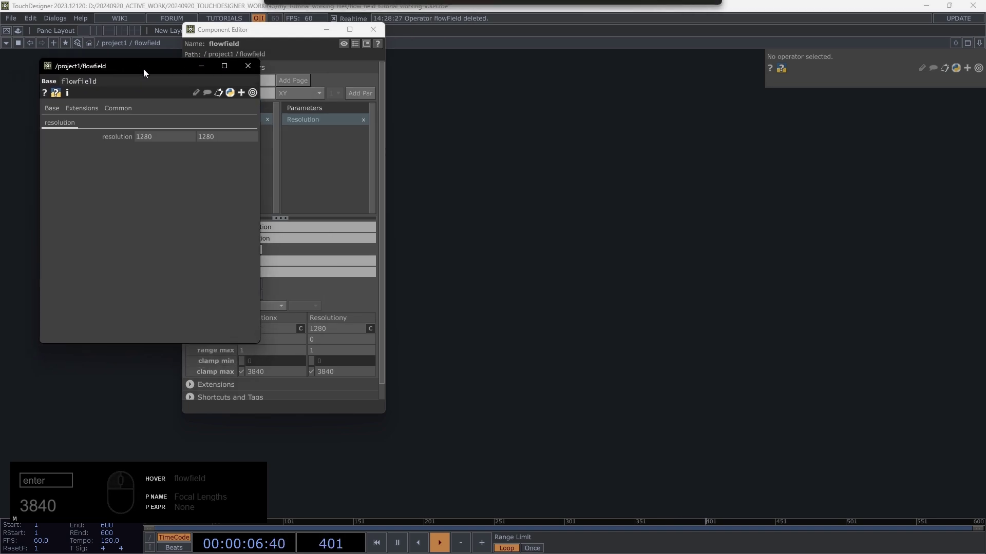
{"action": "left_click", "coordinate": [168, 141]}
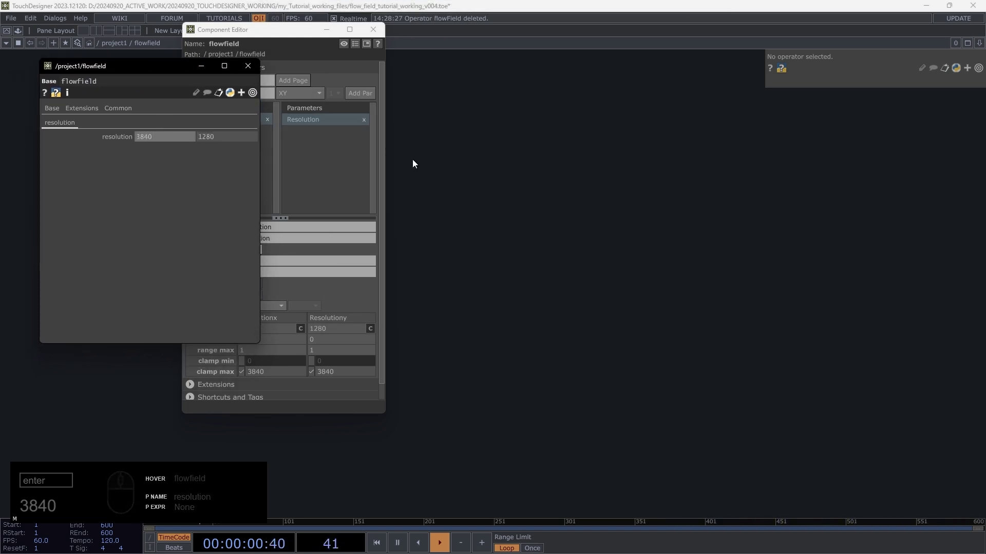
{"action": "key", "text": "ctrl+z"}
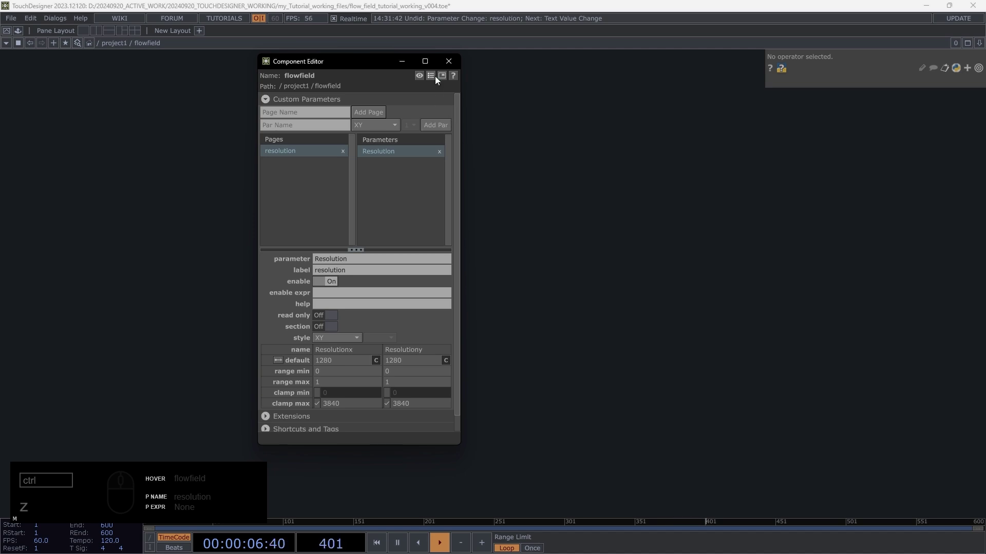
- Close the Component Editor and add a Noise TOP inside flowfield
{"action": "left_click_drag", "start_coordinate": [436, 79], "coordinate": [464, 46]}
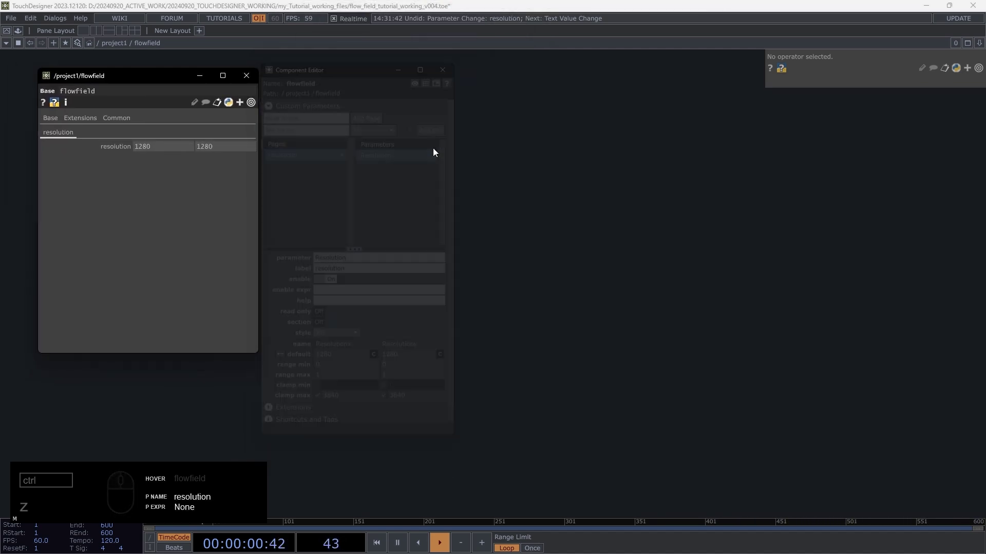
{"action": "left_click", "coordinate": [412, 197]}
{"action": "middle_click", "coordinate": [409, 193]}
{"action": "type", "text": "z"}
{"action": "key", "text": "Tab"}
{"action": "left_click", "coordinate": [229, 38]}
{"action": "type", "text": "oi"}
{"action": "left_click", "coordinate": [361, 106]}
{"action": "left_click_drag", "start_coordinate": [362, 238], "coordinate": [337, 207]}
{"action": "left_click_drag", "start_coordinate": [369, 239], "coordinate": [678, 185]}
{"action": "left_click_drag", "start_coordinate": [879, 88], "coordinate": [118, 150]}
- Set noise1's Common resolution to 1280 by 1280, driven by flowfield's resolution parameter
{"action": "left_click", "coordinate": [100, 172]}
{"action": "left_click_drag", "start_coordinate": [826, 110], "coordinate": [870, 148]}
{"action": "left_click", "coordinate": [870, 149]}
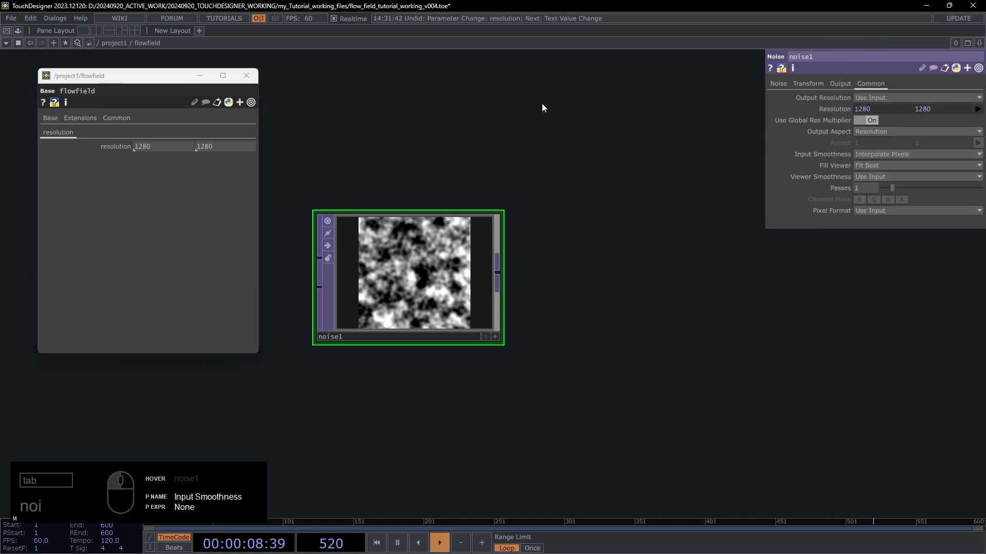
{"action": "left_click_drag", "start_coordinate": [550, 195], "coordinate": [574, 214]}
{"action": "left_click_drag", "start_coordinate": [525, 205], "coordinate": [417, 194]}
{"action": "key", "text": "u"}
{"action": "left_click", "coordinate": [365, 239]}
{"action": "left_click_drag", "start_coordinate": [413, 230], "coordinate": [459, 232]}
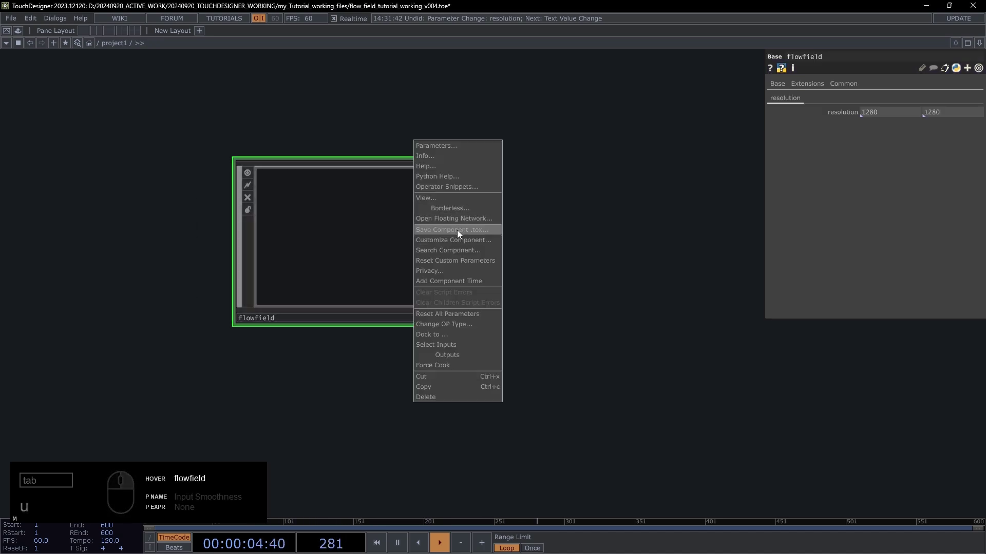
{"action": "left_click_drag", "start_coordinate": [304, 203], "coordinate": [422, 203]}
- On noise1's Noise page set Harmonics to 1 and Harmonic Spread to 1
{"action": "key", "text": "i"}
{"action": "left_click", "coordinate": [276, 272]}
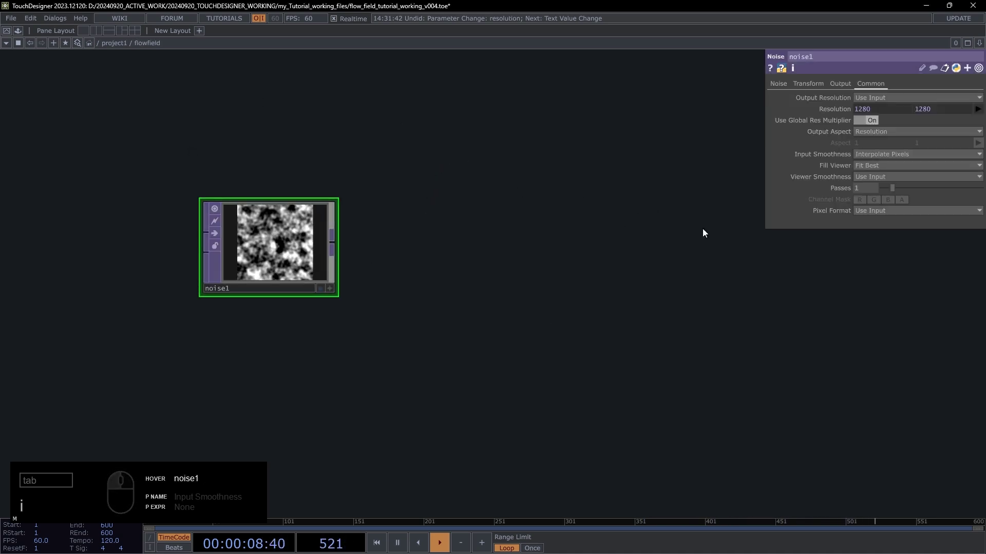
{"action": "left_click_drag", "start_coordinate": [875, 215], "coordinate": [884, 266]}
{"action": "left_click", "coordinate": [884, 268]}
{"action": "type", "text": "i"}
{"action": "left_click_drag", "start_coordinate": [825, 102], "coordinate": [861, 126]}
{"action": "left_click_drag", "start_coordinate": [716, 122], "coordinate": [646, 117]}
{"action": "left_click", "coordinate": [873, 132]}
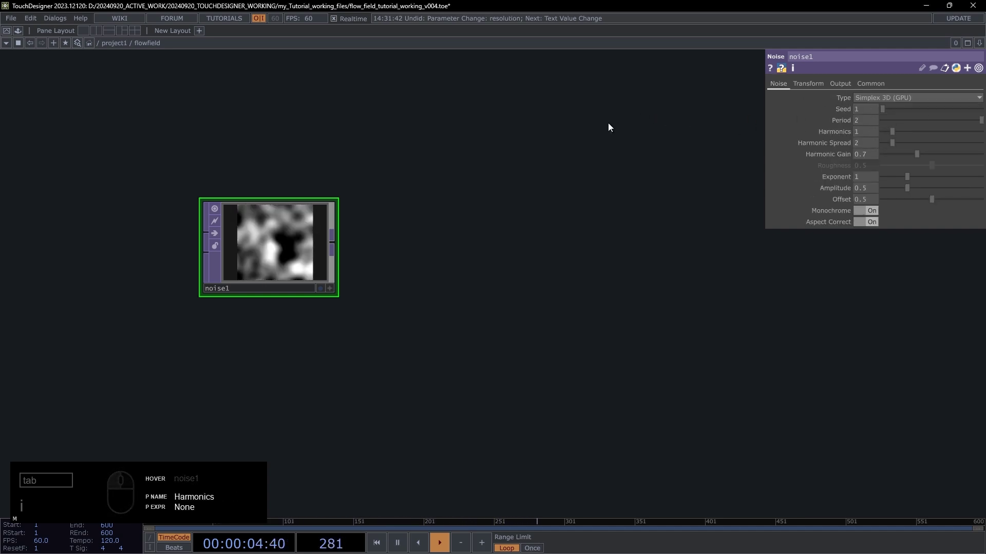
{"action": "left_click", "coordinate": [861, 145]}
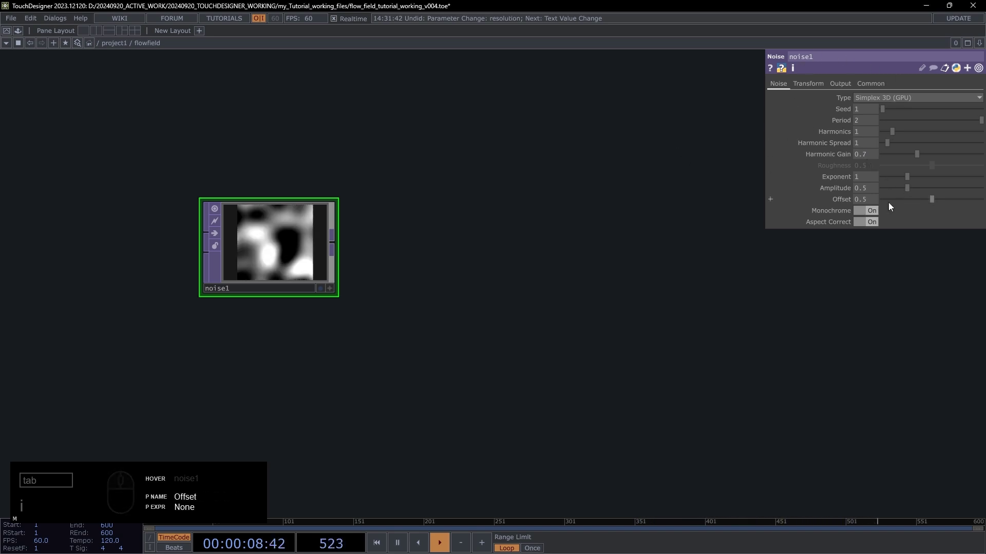
- Inspect noise1's output in the network
{"action": "left_click", "coordinate": [595, 211]}
{"action": "middle_click", "coordinate": [453, 225]}
{"action": "left_click", "coordinate": [456, 224]}
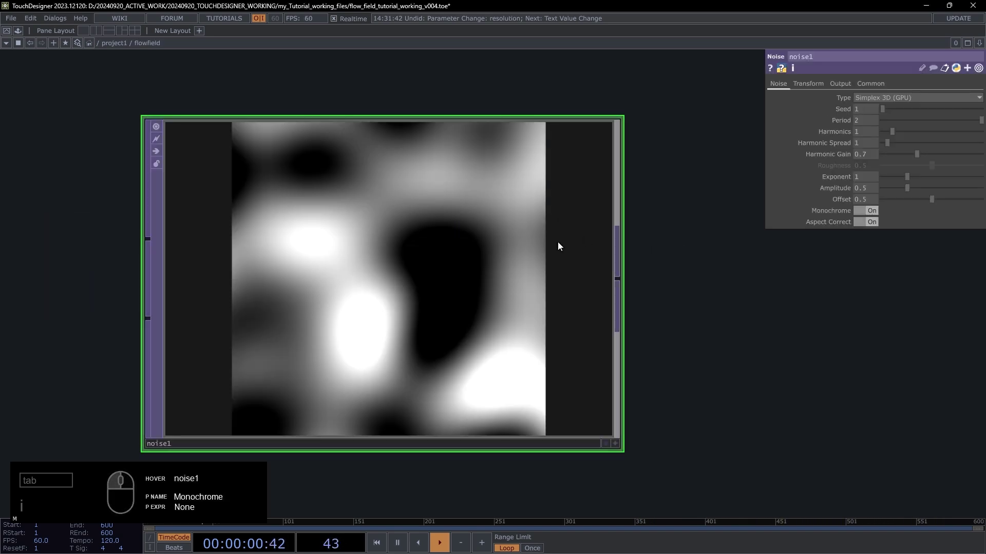
{"action": "key", "text": "alt+n"}
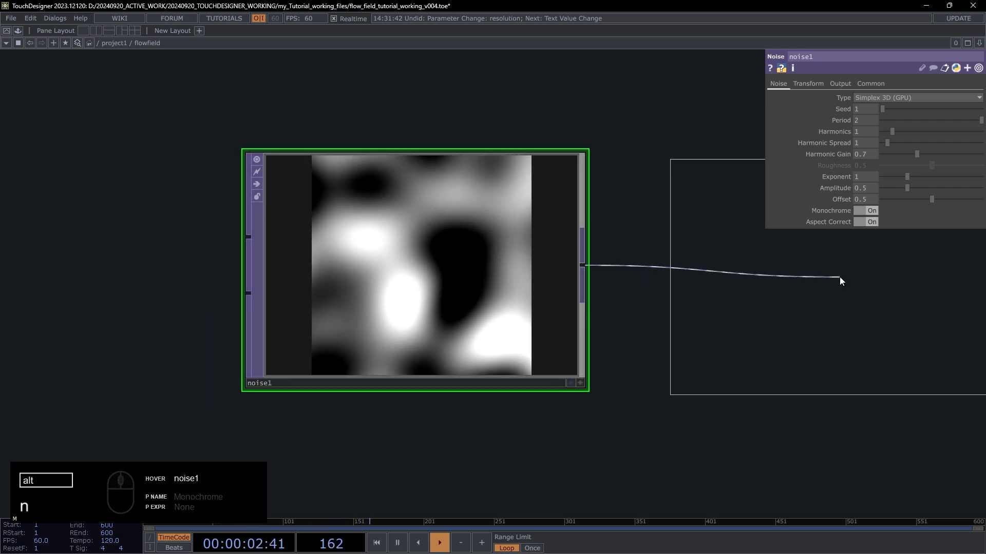
- Connect a Null TOP named end after noise1
{"action": "left_click", "coordinate": [835, 285]}
{"action": "left_click", "coordinate": [621, 235]}
{"action": "left_click_drag", "start_coordinate": [427, 232], "coordinate": [394, 234]}
{"action": "left_click", "coordinate": [394, 234]}
{"action": "middle_click", "coordinate": [566, 415]}
{"action": "key", "text": "alt+n"}
{"action": "left_click", "coordinate": [521, 390]}
{"action": "key", "text": "ctrl+z"}
{"action": "left_click", "coordinate": [511, 281]}
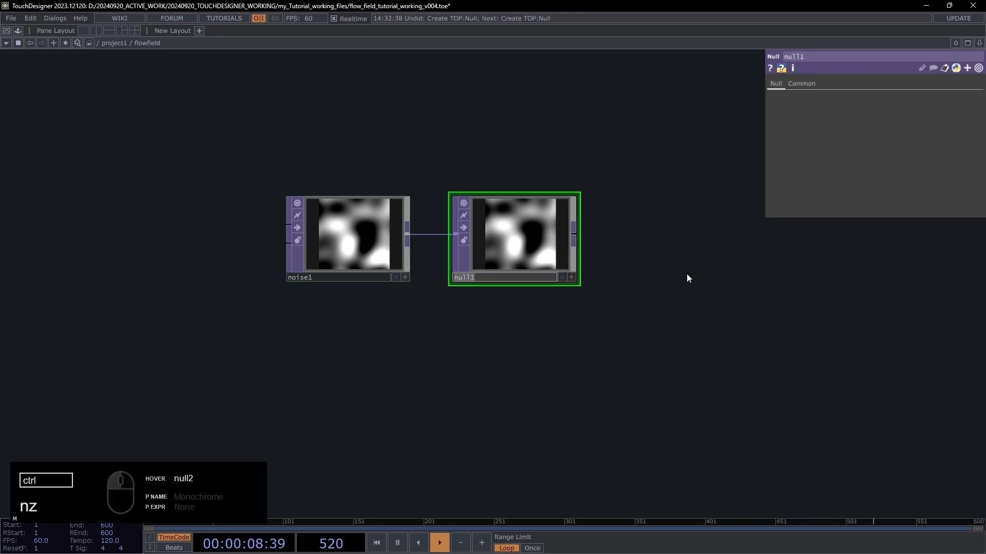
{"action": "type", "text": "nz"}
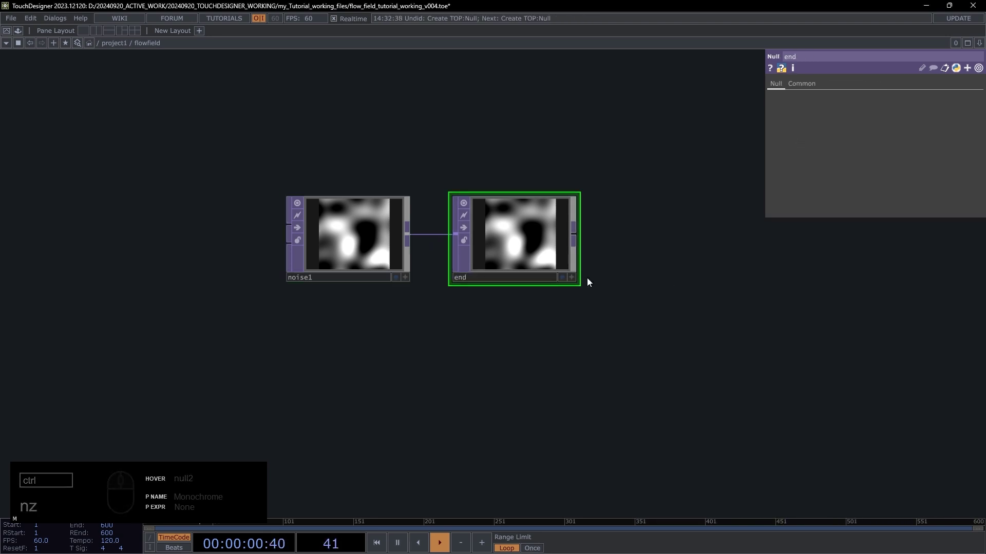
- Show TOP images as the network backdrop via the display options
{"action": "left_click_drag", "start_coordinate": [565, 279], "coordinate": [667, 211]}
{"action": "left_click_drag", "start_coordinate": [666, 211], "coordinate": [708, 214]}
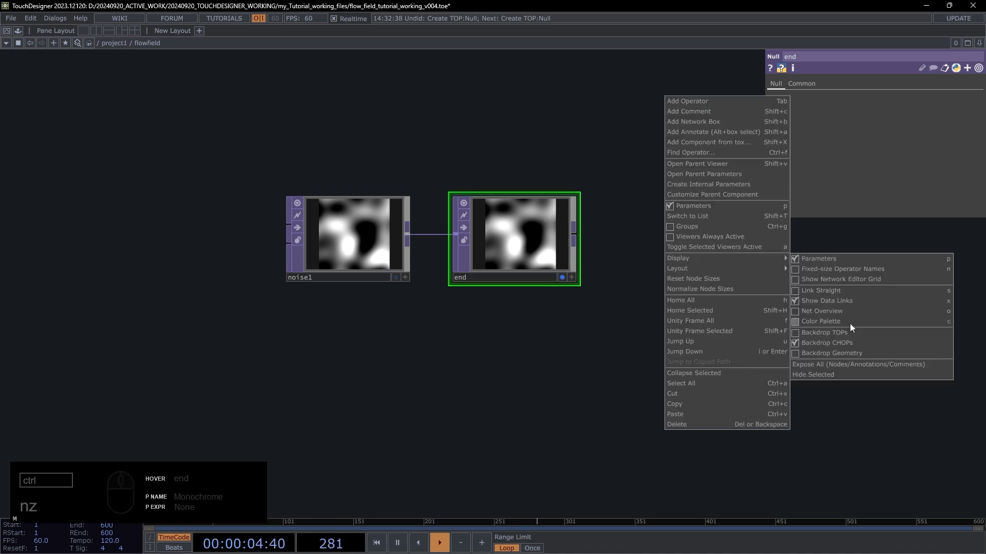
{"action": "left_click_drag", "start_coordinate": [848, 336], "coordinate": [797, 321]}
{"action": "left_click", "coordinate": [797, 321]}
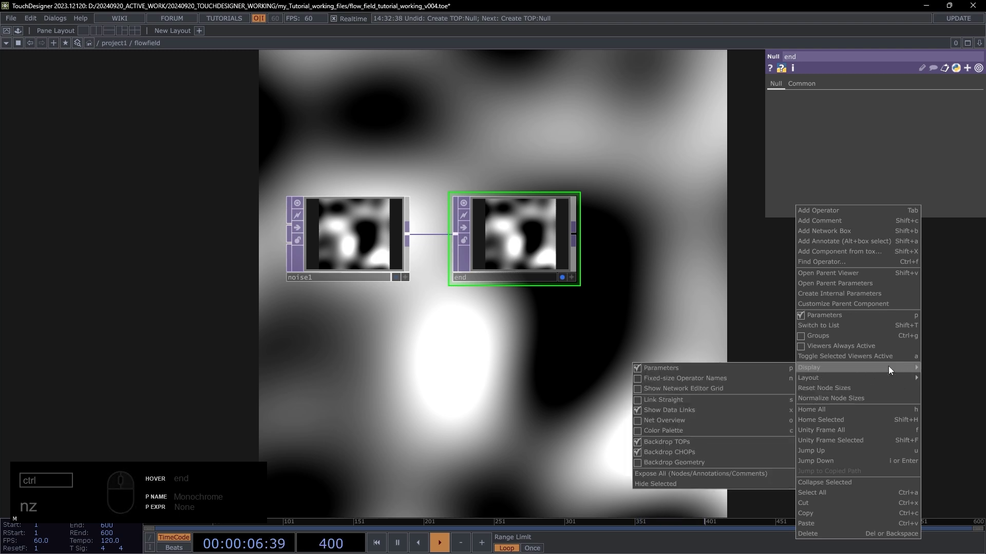
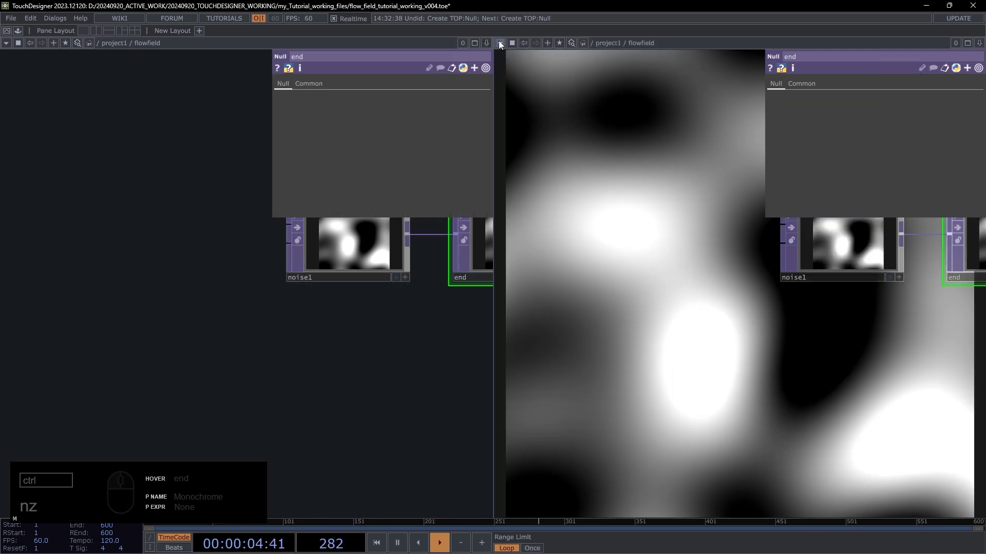
- Split the workspace left/right with the end viewer filling the right pane
{"action": "left_click", "coordinate": [499, 44]}
{"action": "left_click", "coordinate": [557, 90]}
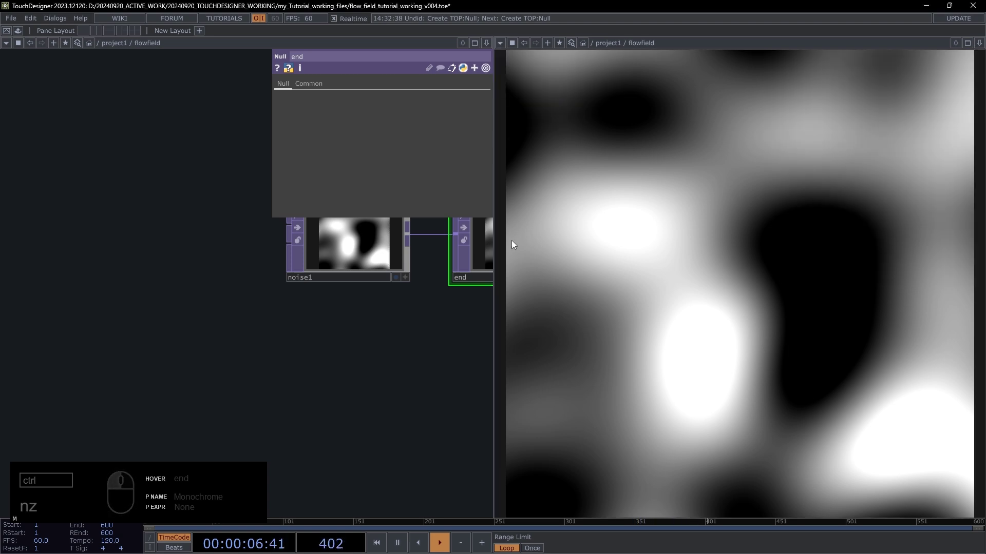
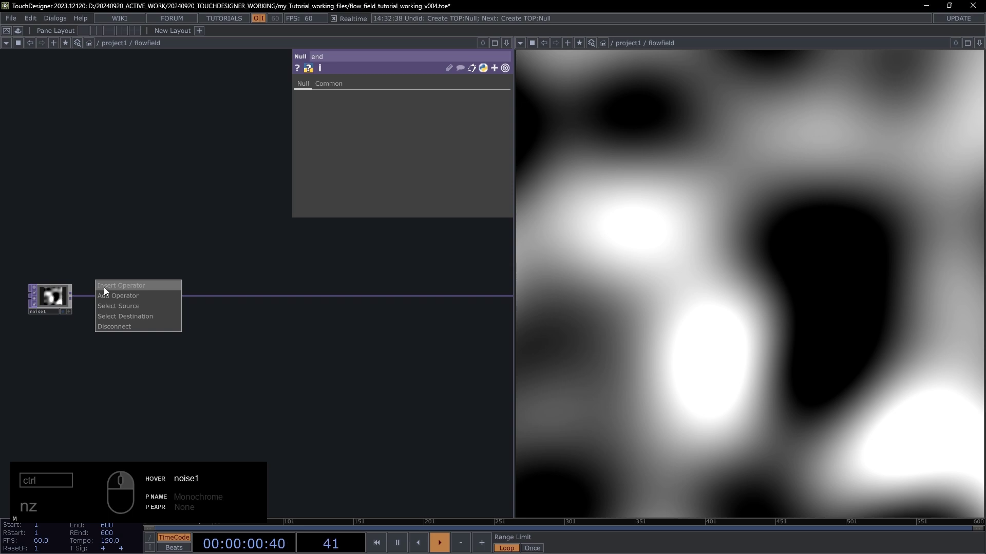
- Insert a Null on noise1's connection and rename it FBstart
{"action": "left_click", "coordinate": [106, 290]}
{"action": "key", "text": "BackSpace"}
{"action": "type", "text": "ull"}
{"action": "key", "text": "Return"}
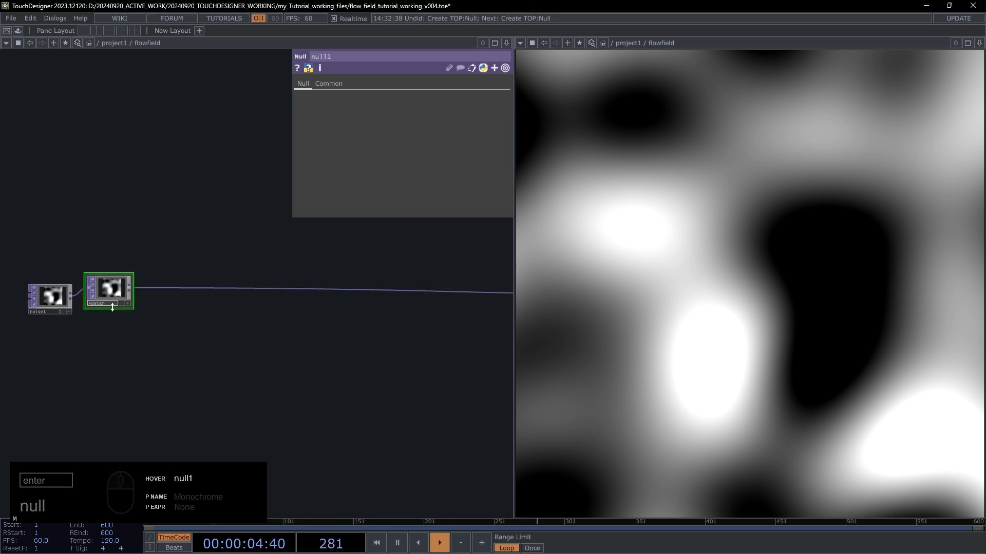
{"action": "middle_click", "coordinate": [131, 290]}
{"action": "left_click", "coordinate": [384, 134]}
- Branch a new Feedback TOP off FBstart
{"action": "middle_click", "coordinate": [135, 289]}
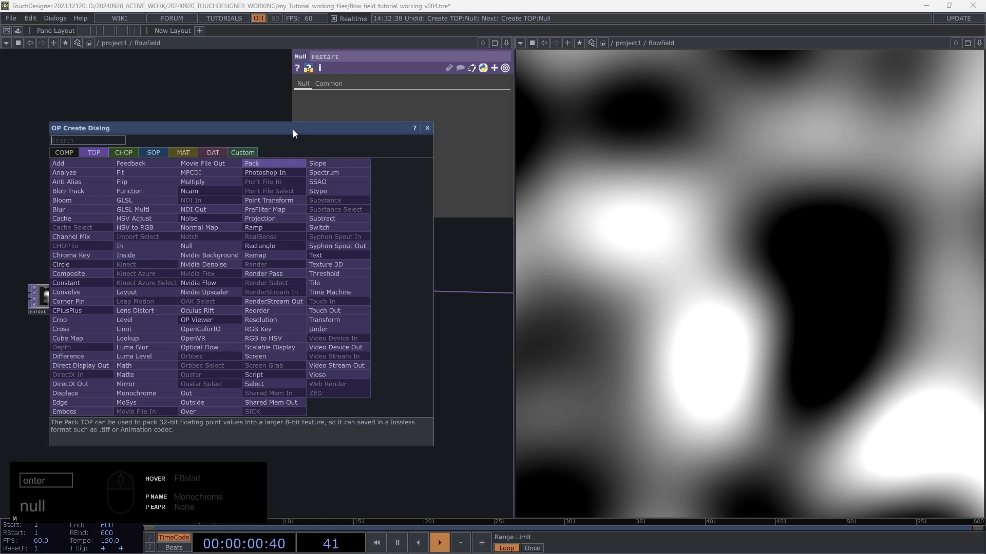
{"action": "type", "text": "e"}
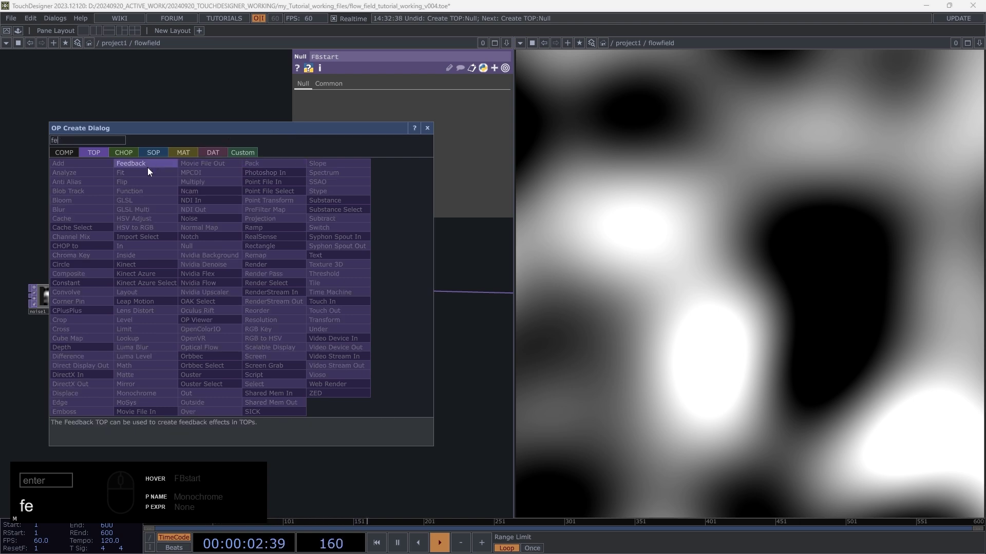
{"action": "left_click_drag", "start_coordinate": [134, 166], "coordinate": [163, 171]}
{"action": "left_click", "coordinate": [176, 181]}
- Chain Limit, Blur, Blur, Subtract, Math and Displace TOPs after feedback1
{"action": "left_click", "coordinate": [200, 181]}
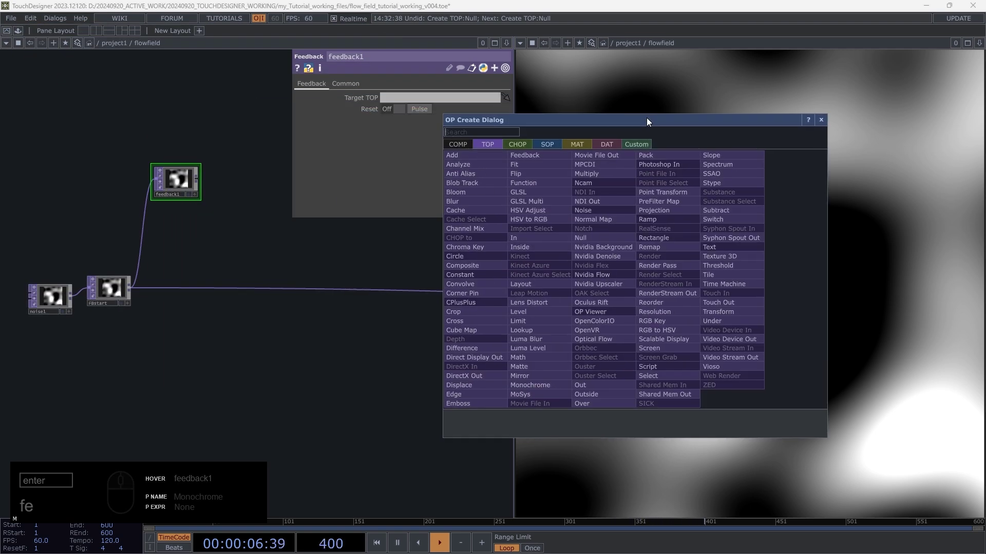
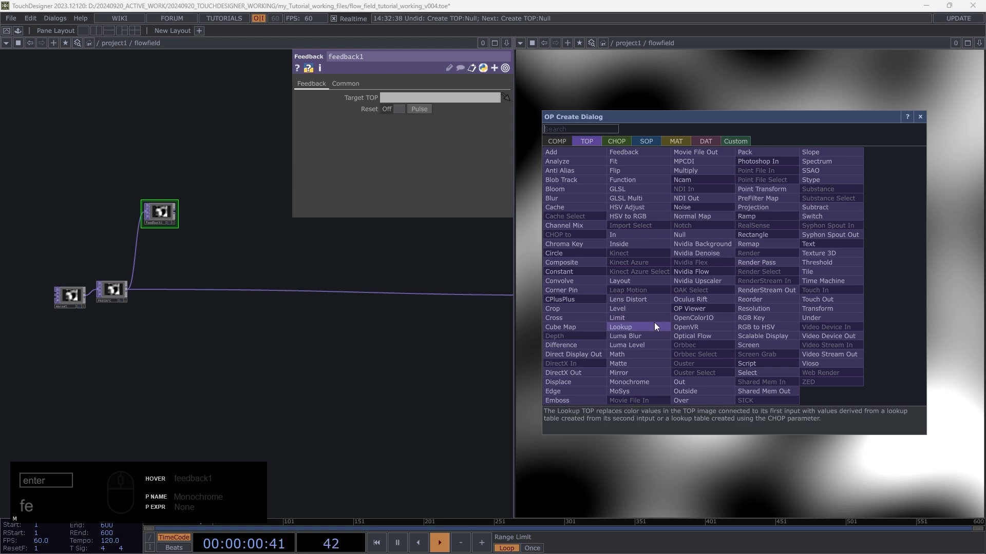
{"action": "left_click_drag", "start_coordinate": [648, 322], "coordinate": [715, 221]}
{"action": "left_click", "coordinate": [579, 204]}
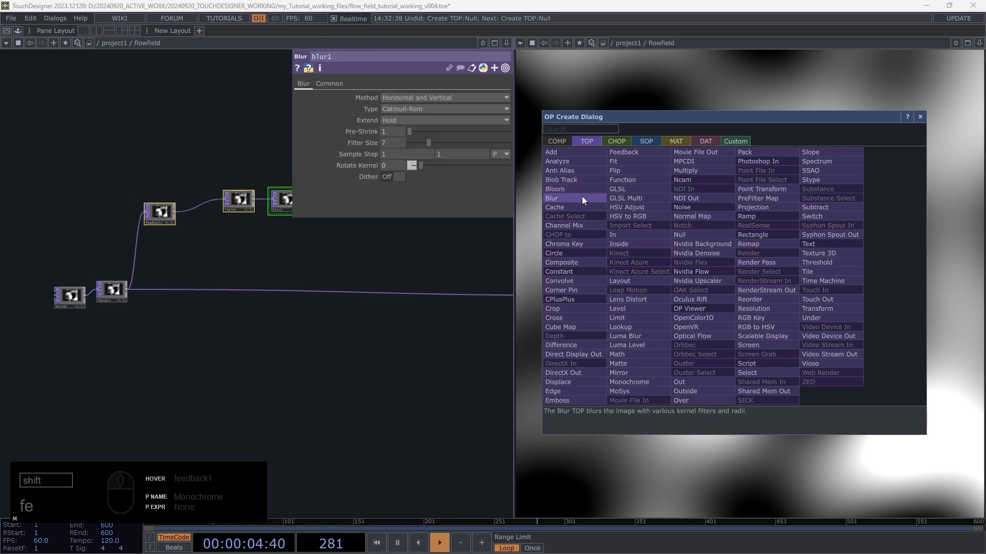
{"action": "left_click", "coordinate": [585, 200]}
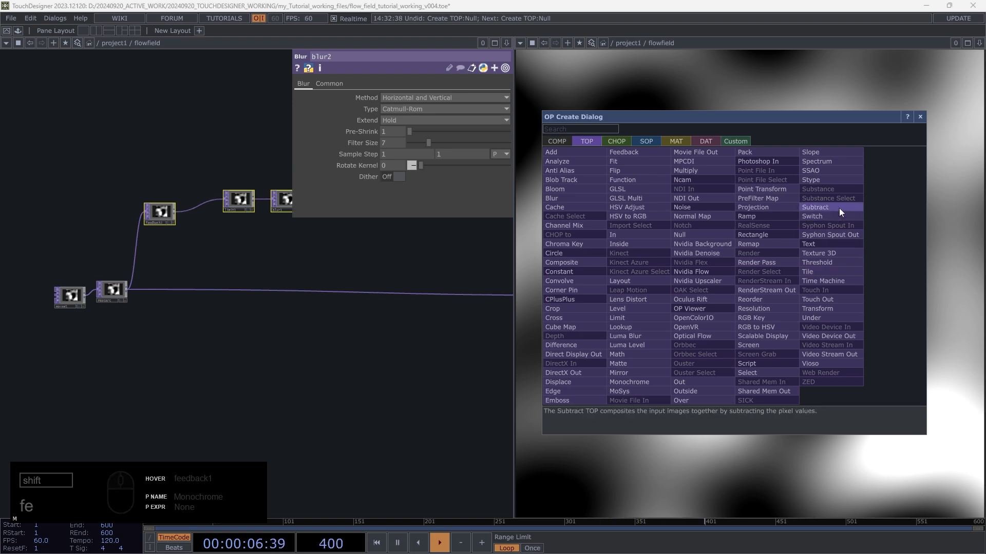
{"action": "left_click", "coordinate": [842, 212]}
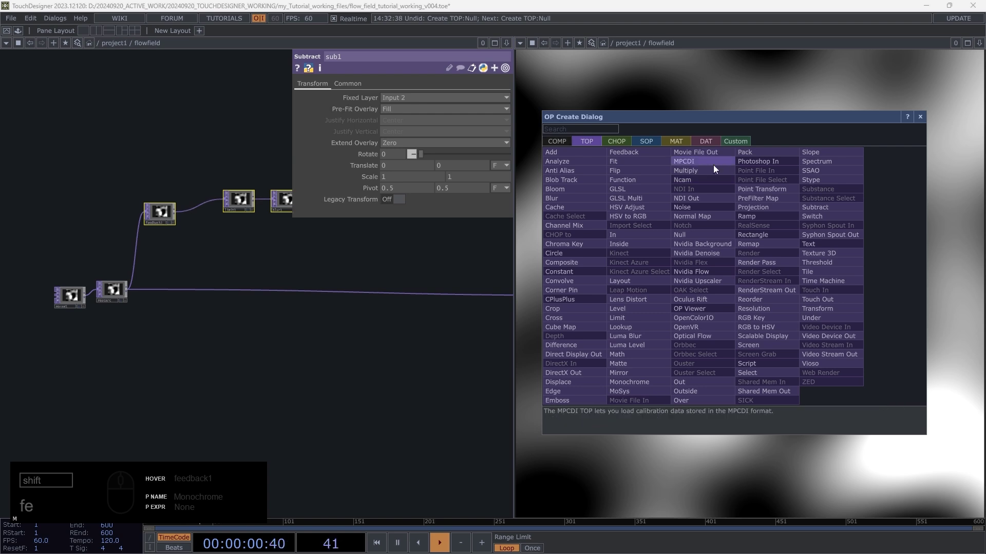
{"action": "left_click", "coordinate": [628, 356]}
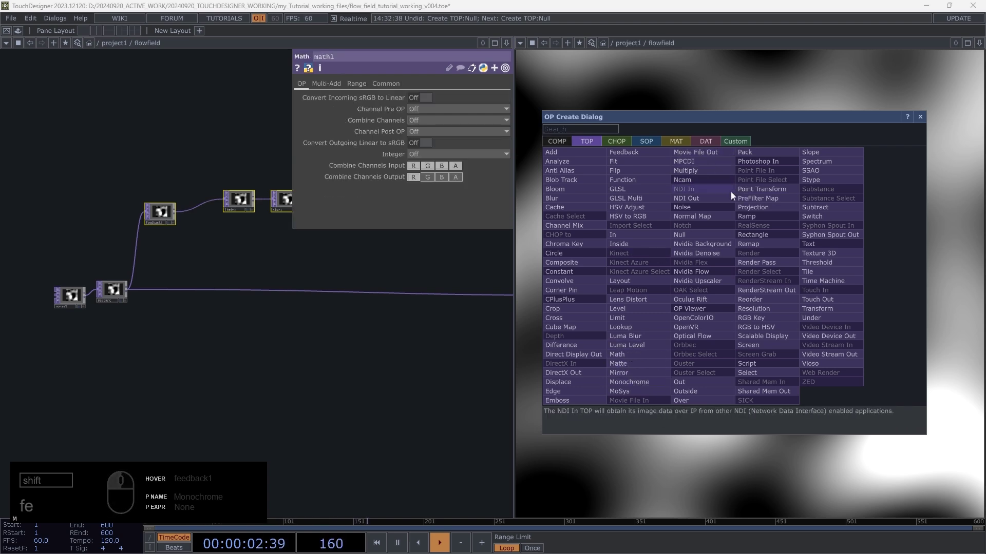
{"action": "left_click", "coordinate": [572, 385]}
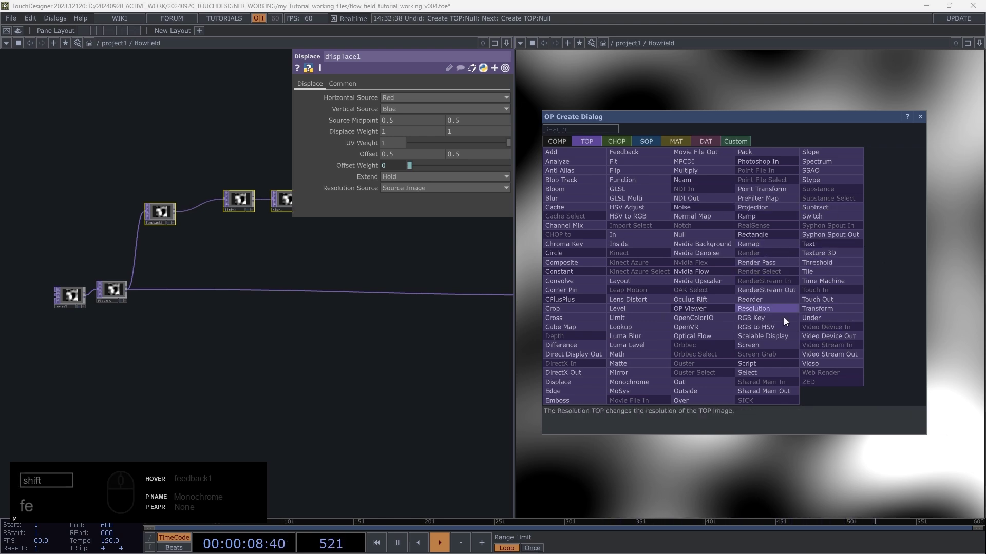
- End the chain with a Null and cut away an unwanted extra null
{"action": "left_click", "coordinate": [702, 244]}
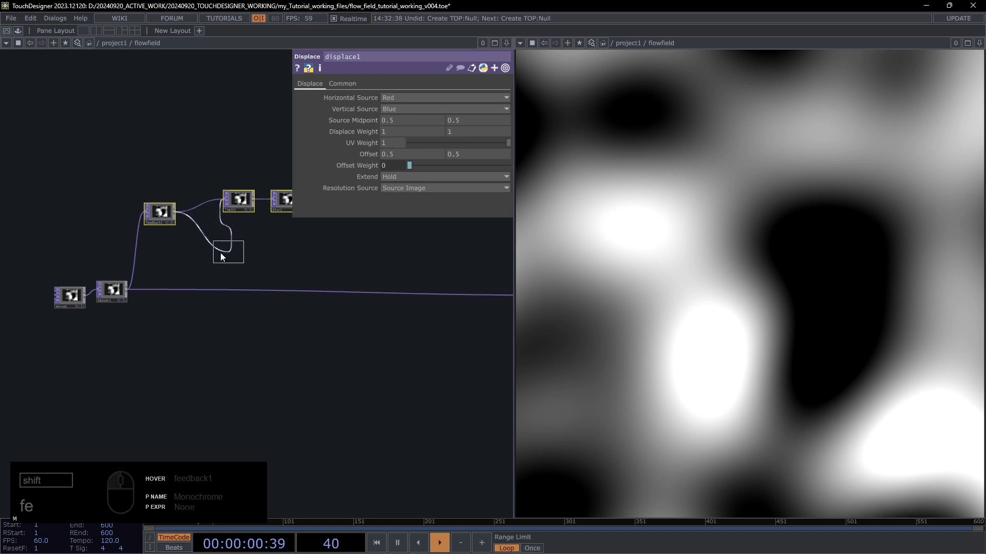
{"action": "left_click", "coordinate": [221, 257]}
{"action": "left_click", "coordinate": [316, 247]}
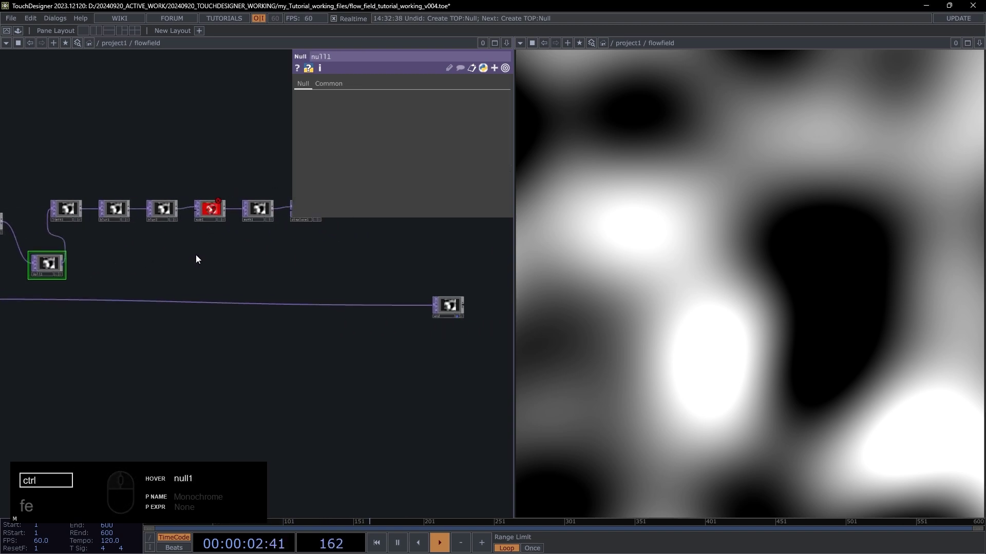
{"action": "key", "text": "ctrl+x"}
{"action": "left_click_drag", "start_coordinate": [173, 252], "coordinate": [280, 303]}
{"action": "left_click", "coordinate": [425, 292]}
{"action": "key", "text": "alt+n"}
- Arrange feedback and null around the chain, loop the null back, and select blur2 for removal
{"action": "left_click_drag", "start_coordinate": [467, 327], "coordinate": [441, 328]}
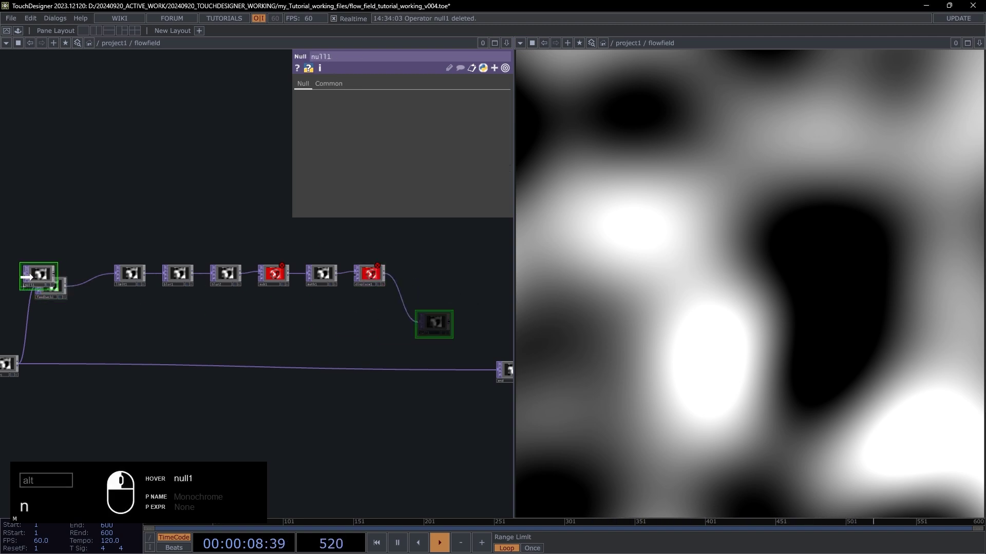
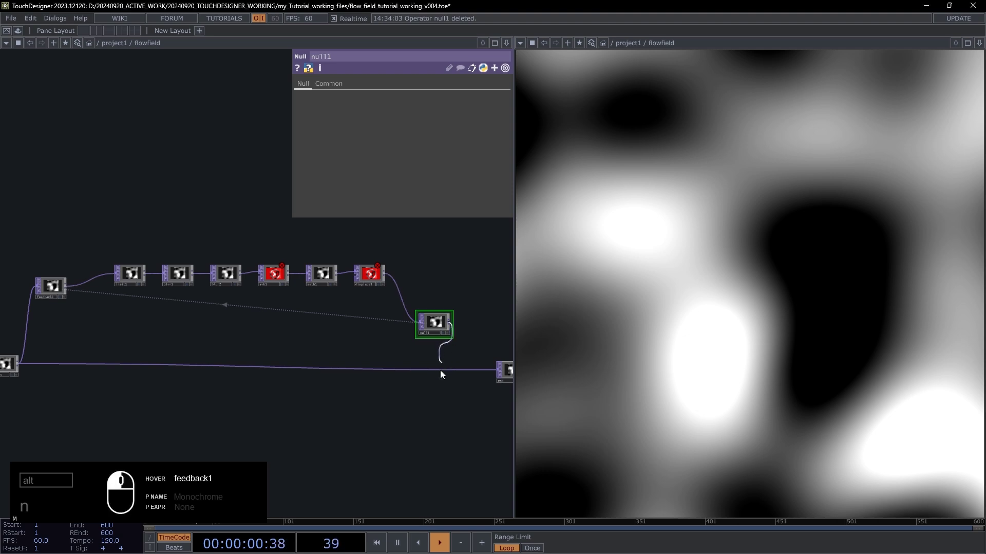
{"action": "left_click_drag", "start_coordinate": [445, 371], "coordinate": [329, 293]}
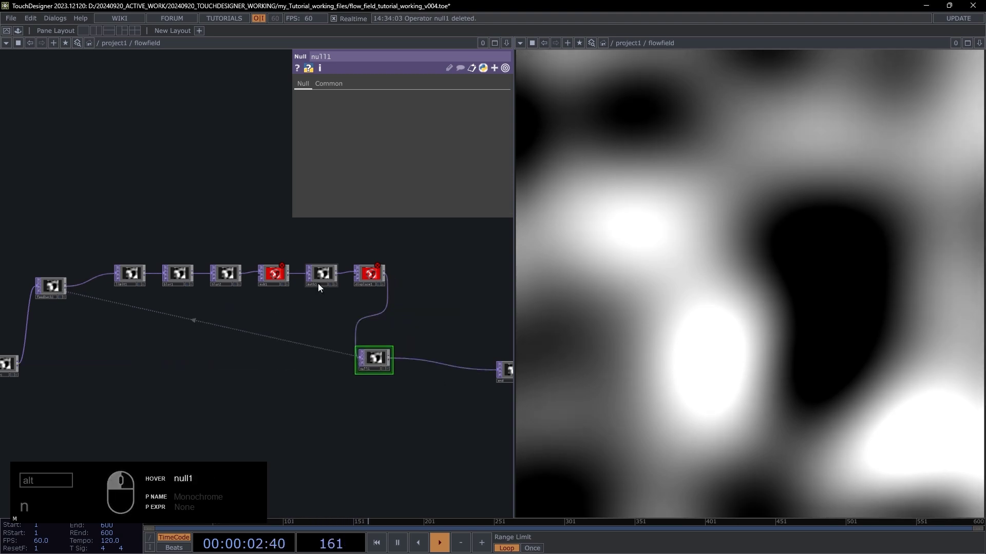
{"action": "left_click_drag", "start_coordinate": [278, 331], "coordinate": [262, 295]}
{"action": "left_click_drag", "start_coordinate": [244, 278], "coordinate": [282, 259]}
{"action": "left_click_drag", "start_coordinate": [259, 244], "coordinate": [237, 225]}
{"action": "left_click", "coordinate": [248, 265]}
{"action": "left_click", "coordinate": [232, 233]}
- Re-paste blur2 below blur1 and wire blur1 through blur2 into sub1
{"action": "key", "text": "ctrl+x"}
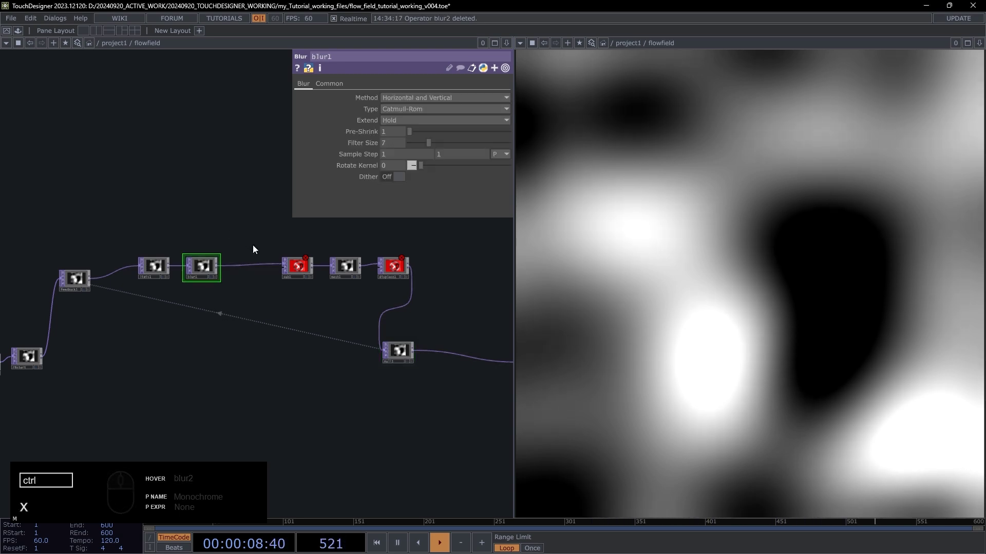
{"action": "key", "text": "ctrl+v"}
{"action": "left_click_drag", "start_coordinate": [255, 264], "coordinate": [240, 313]}
{"action": "middle_click", "coordinate": [241, 312]}
{"action": "key", "text": "x"}
{"action": "key", "text": "ctrl+v"}
{"action": "key", "text": "ctrl+v"}
{"action": "left_click_drag", "start_coordinate": [269, 310], "coordinate": [300, 252]}
{"action": "left_click_drag", "start_coordinate": [301, 253], "coordinate": [398, 256]}
{"action": "left_click_drag", "start_coordinate": [406, 264], "coordinate": [417, 144]}
{"action": "left_click_drag", "start_coordinate": [337, 89], "coordinate": [383, 108]}
{"action": "left_click_drag", "start_coordinate": [431, 112], "coordinate": [422, 229]}
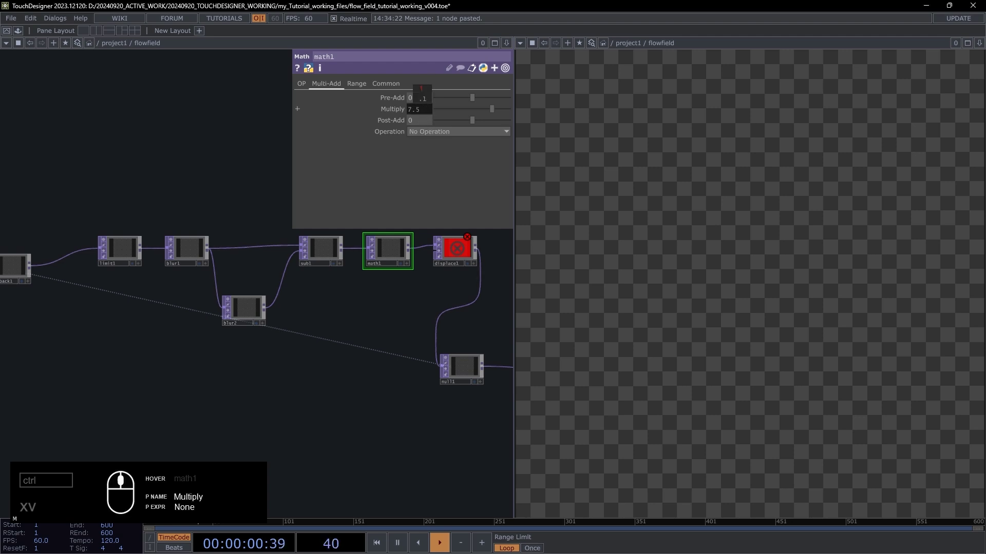
- Set math1's Multi-Add Multiply value to 7.5
{"action": "left_click", "coordinate": [275, 307]}
{"action": "left_click", "coordinate": [414, 101]}
{"action": "left_click", "coordinate": [399, 118]}
{"action": "left_click", "coordinate": [407, 111]}
{"action": "left_click_drag", "start_coordinate": [403, 133], "coordinate": [356, 174]}
{"action": "left_click_drag", "start_coordinate": [263, 216], "coordinate": [208, 219]}
{"action": "left_click_drag", "start_coordinate": [211, 214], "coordinate": [183, 227]}
{"action": "key", "text": "Tab"}
- Add a Keyboard In CHOP placed above feedback1
{"action": "left_click_drag", "start_coordinate": [84, 95], "coordinate": [141, 123]}
{"action": "type", "text": "xveybo"}
{"action": "left_click_drag", "start_coordinate": [179, 243], "coordinate": [191, 268]}
- Set feedback1's Target TOP to null1
{"action": "left_click", "coordinate": [179, 298]}
{"action": "left_click", "coordinate": [193, 304]}
{"action": "left_click", "coordinate": [194, 305]}
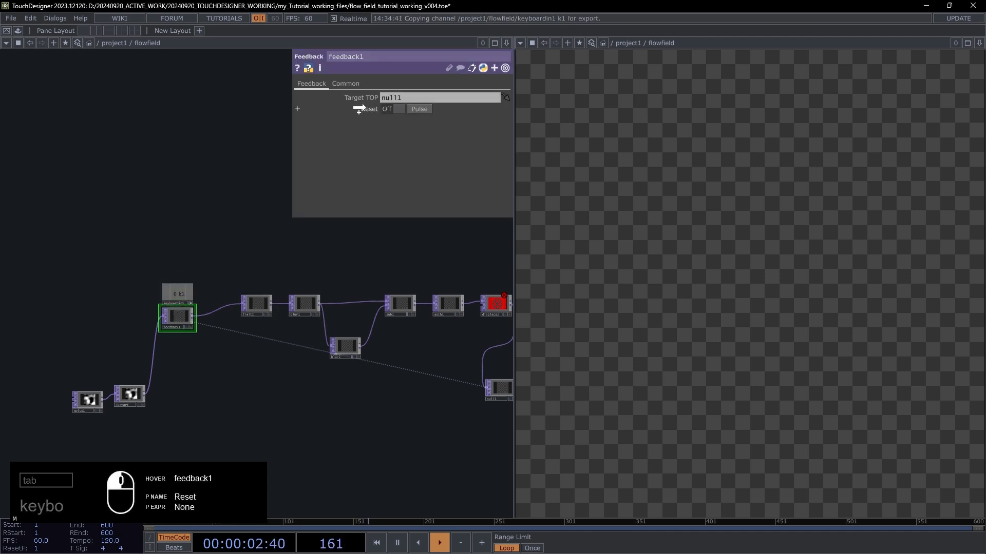
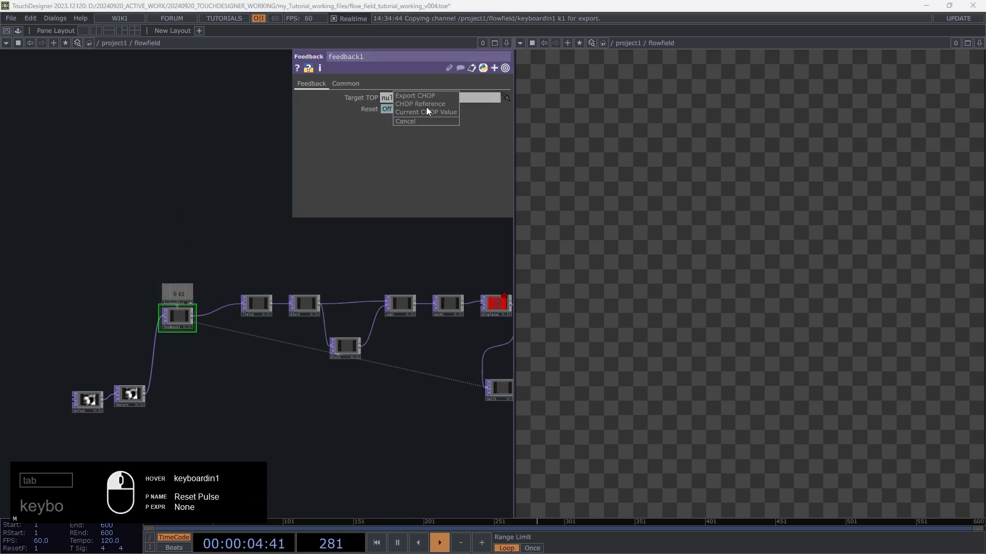
- Drive feedback1's Reset from the keyboard k1 channel via Export CHOP
{"action": "left_click", "coordinate": [346, 281]}
{"action": "type", "text": "1"}
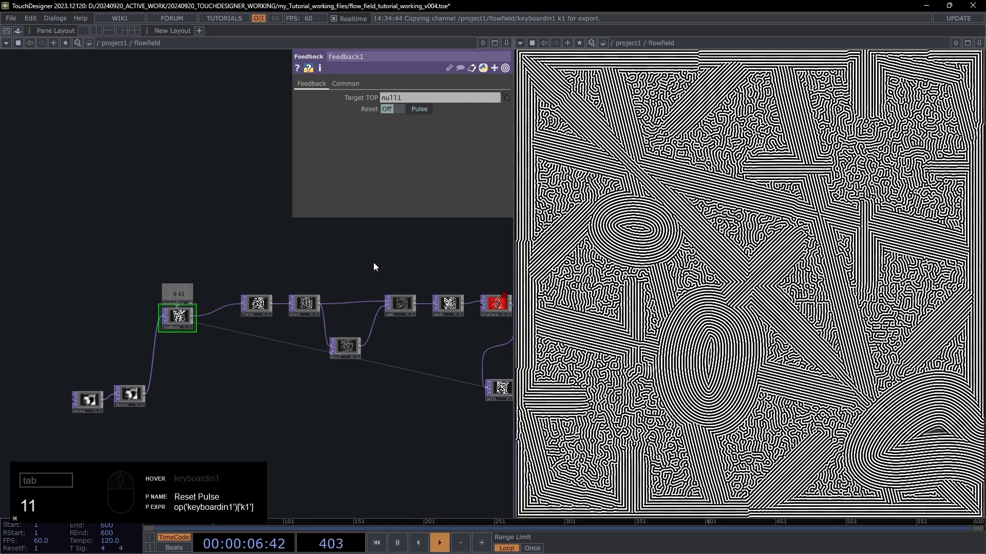
{"action": "left_click_drag", "start_coordinate": [259, 305], "coordinate": [416, 272]}
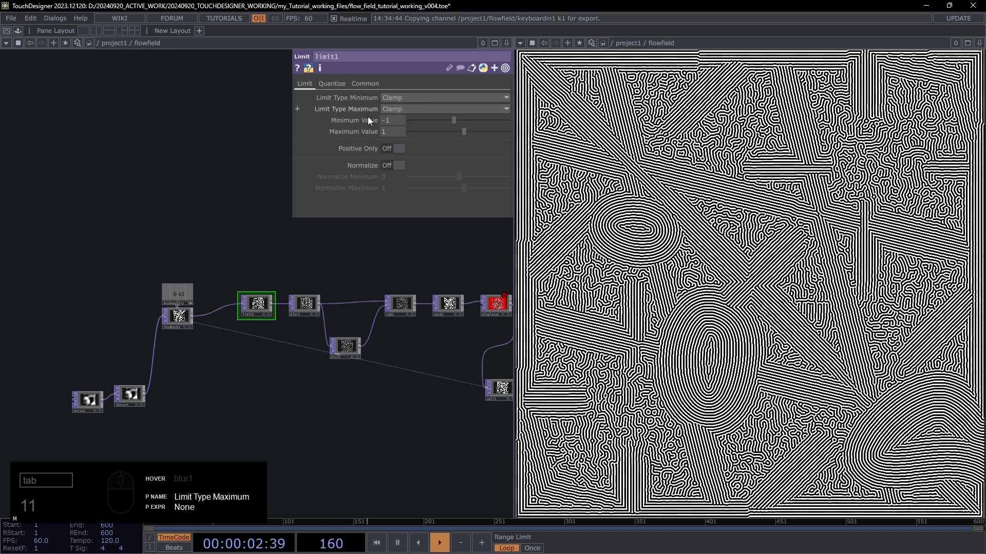
- Pan across the chain and check limit1's clamp values
{"action": "left_click_drag", "start_coordinate": [405, 243], "coordinate": [339, 244]}
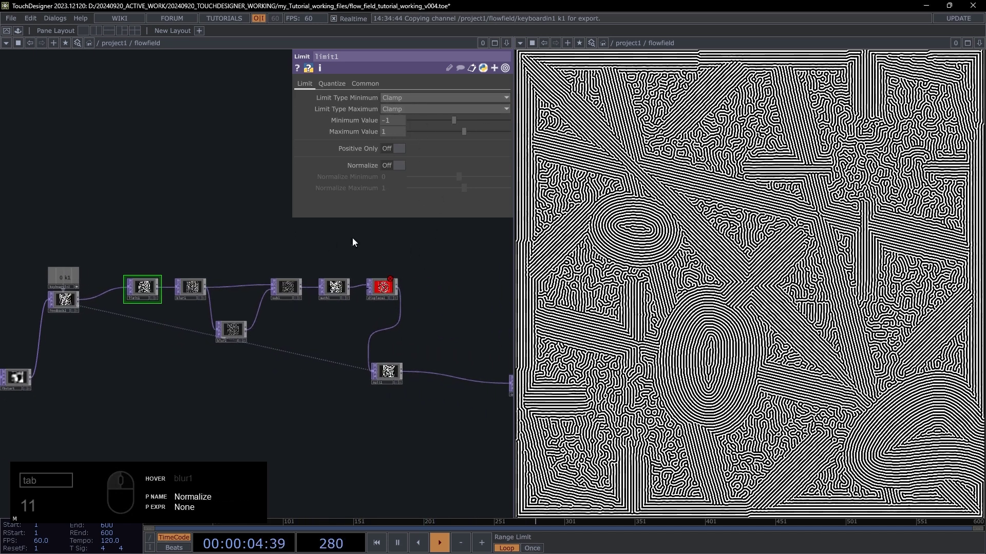
{"action": "left_click", "coordinate": [354, 241]}
{"action": "left_click", "coordinate": [294, 240]}
{"action": "middle_click", "coordinate": [298, 234]}
{"action": "scroll", "scroll_direction": "up", "scroll_amount": 3}
{"action": "left_click_drag", "start_coordinate": [318, 274], "coordinate": [358, 295]}
- Add a final Null after null1 and rename it end
{"action": "left_click", "coordinate": [364, 297]}
{"action": "left_click", "coordinate": [367, 284]}
{"action": "left_click", "coordinate": [227, 380]}
- Add slope1 from FBstart, moving displace1 lower to make room
{"action": "type", "text": "11"}
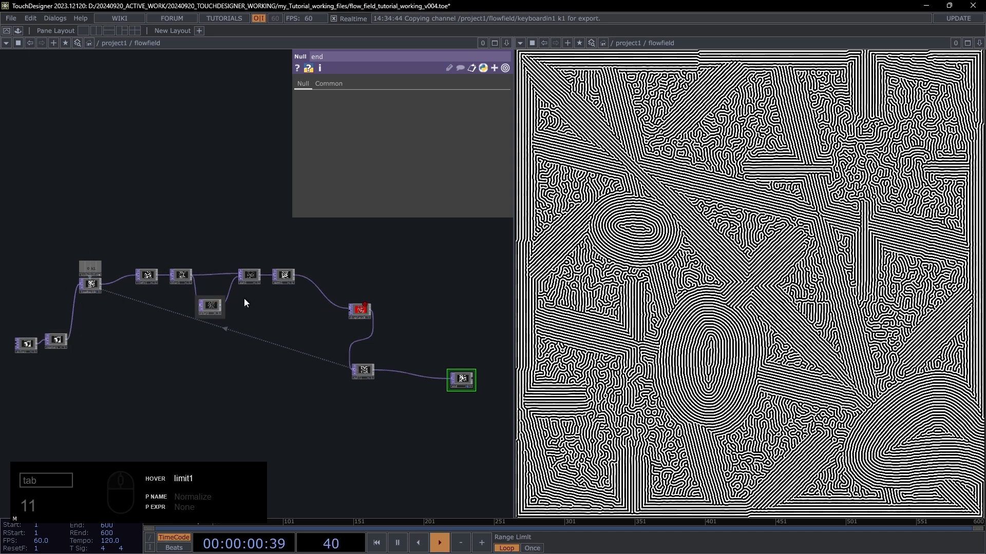
{"action": "left_click_drag", "start_coordinate": [359, 314], "coordinate": [71, 360]}
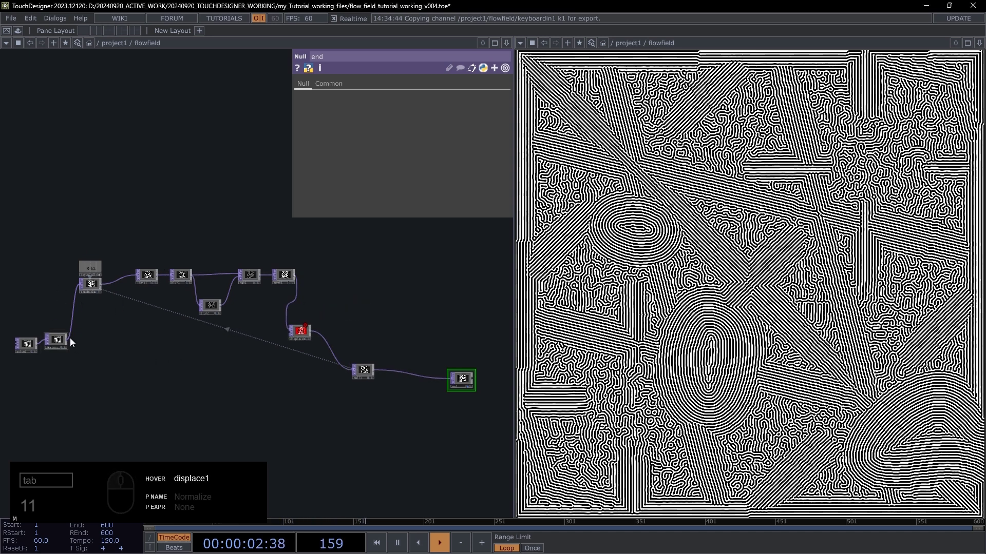
{"action": "middle_click", "coordinate": [71, 342]}
{"action": "left_click_drag", "start_coordinate": [42, 376], "coordinate": [71, 347]}
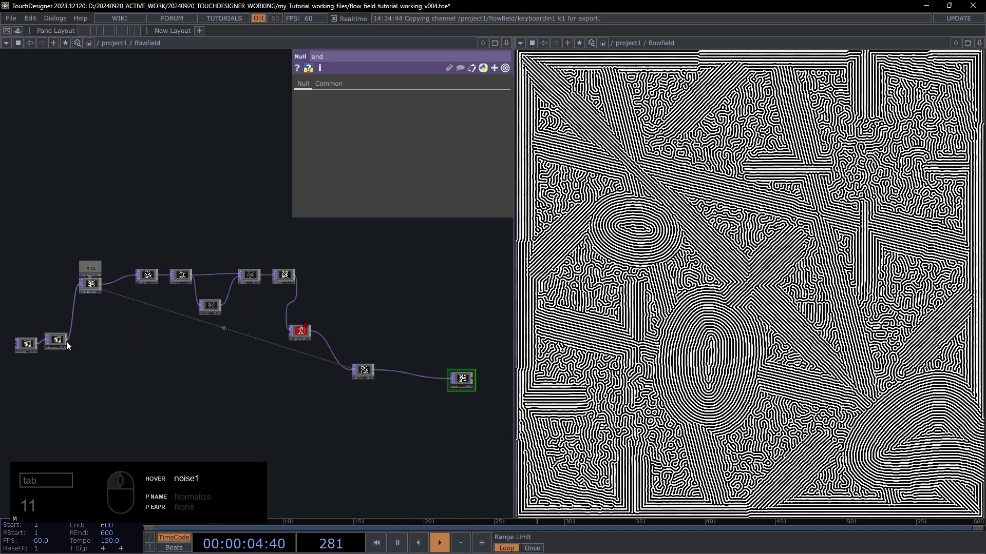
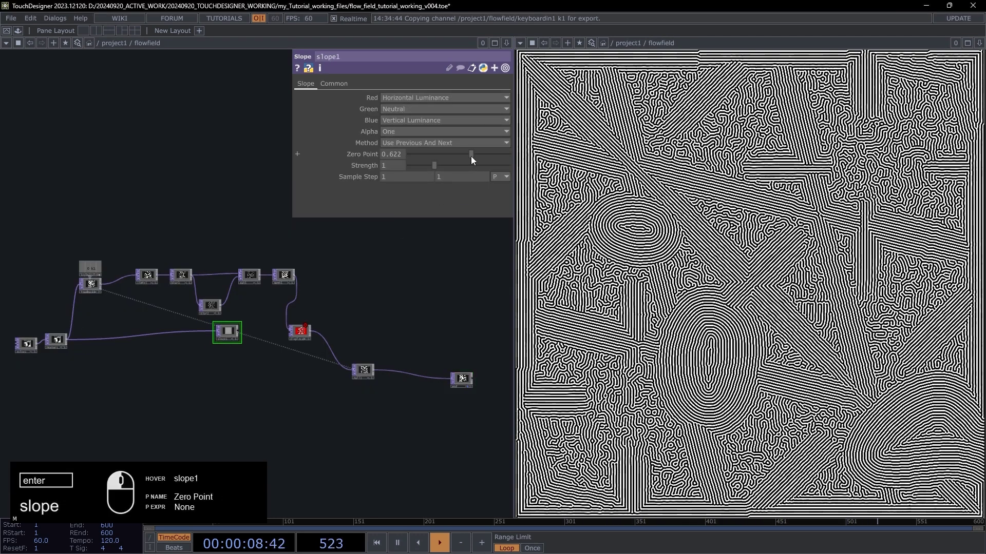
- Set displace1 Source Midpoint to 0 0 and wire slope1 into its second input
{"action": "left_click", "coordinate": [275, 161]}
{"action": "left_click", "coordinate": [305, 338]}
{"action": "left_click_drag", "start_coordinate": [369, 129], "coordinate": [335, 121]}
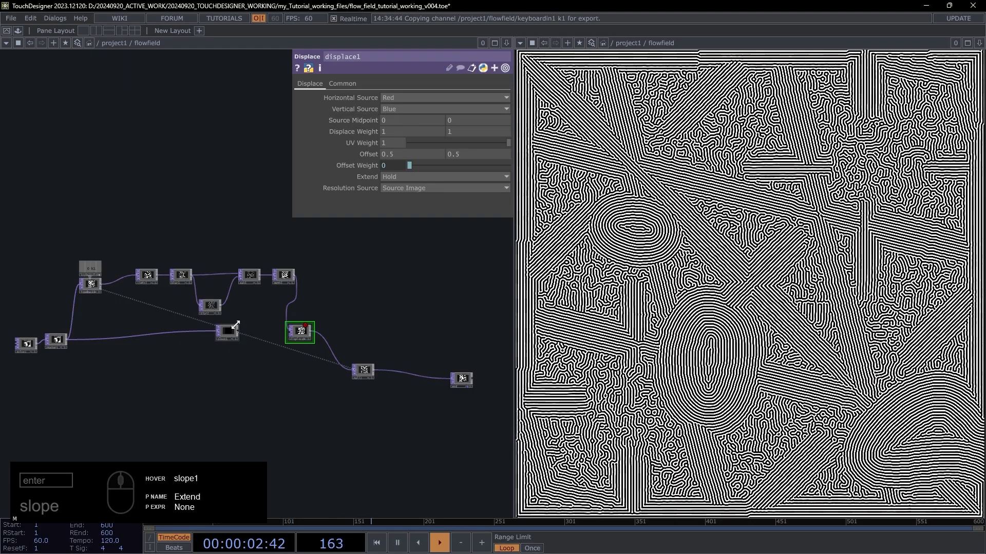
{"action": "left_click_drag", "start_coordinate": [241, 334], "coordinate": [286, 336]}
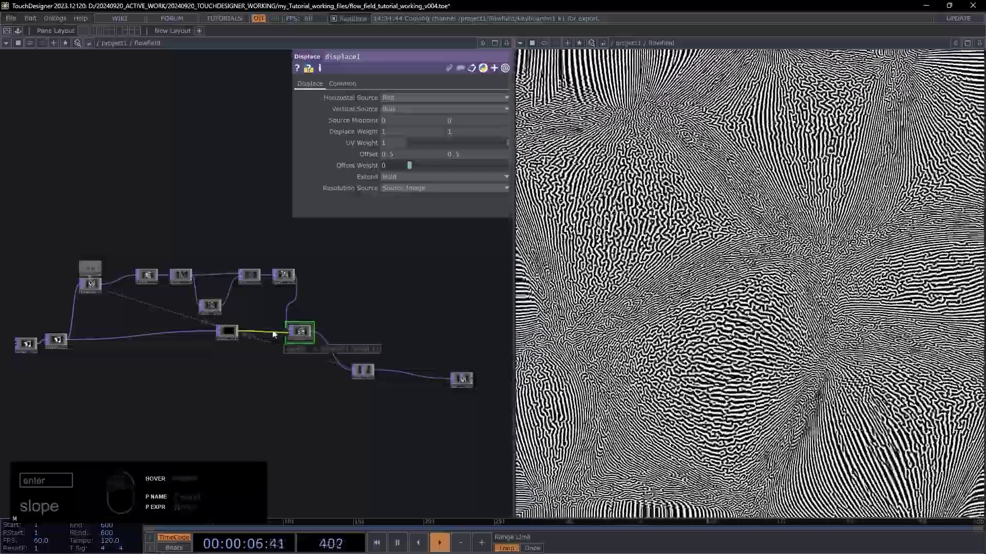
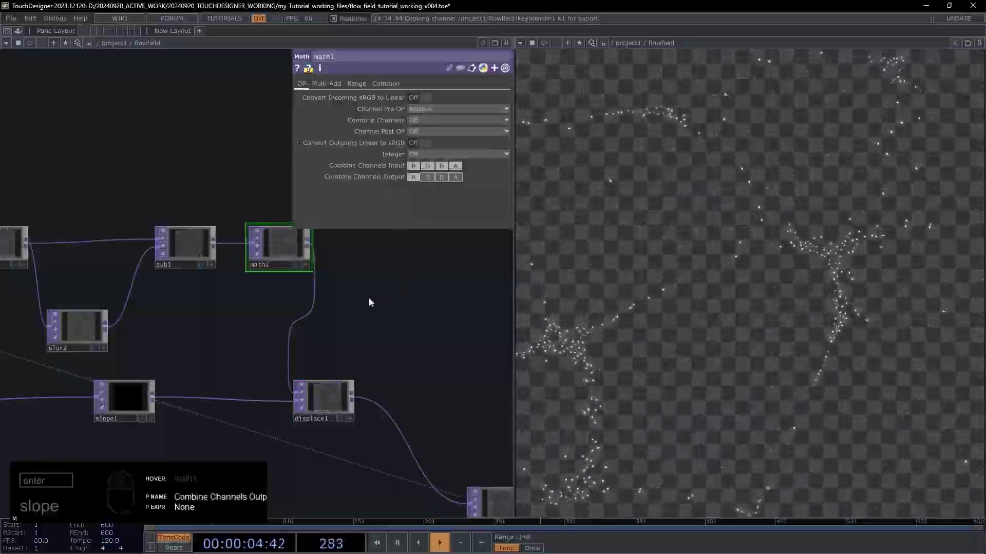
- Add a new operator into the processing chain and position it
{"action": "left_click_drag", "start_coordinate": [361, 314], "coordinate": [220, 266]}
{"action": "left_click_drag", "start_coordinate": [219, 264], "coordinate": [415, 437]}
{"action": "left_click_drag", "start_coordinate": [405, 431], "coordinate": [267, 305]}
{"action": "right_click", "coordinate": [269, 303]}
{"action": "left_click", "coordinate": [278, 295]}
{"action": "type", "text": "gb"}
{"action": "left_click_drag", "start_coordinate": [313, 343], "coordinate": [414, 304]}
{"action": "left_click", "coordinate": [445, 302]}
- Wire the new operator into the feedback chain
{"action": "left_click_drag", "start_coordinate": [200, 233], "coordinate": [150, 216]}
{"action": "left_click_drag", "start_coordinate": [160, 194], "coordinate": [95, 183]}
{"action": "left_click", "coordinate": [115, 183]}
{"action": "left_click_drag", "start_coordinate": [137, 179], "coordinate": [122, 179]}
{"action": "left_click_drag", "start_coordinate": [281, 276], "coordinate": [227, 211]}
{"action": "left_click_drag", "start_coordinate": [252, 242], "coordinate": [275, 270]}
- Raise blur2's Filter Size to 8
{"action": "left_click", "coordinate": [275, 276]}
{"action": "left_click_drag", "start_coordinate": [239, 210], "coordinate": [286, 280]}
{"action": "left_click_drag", "start_coordinate": [226, 210], "coordinate": [405, 153]}
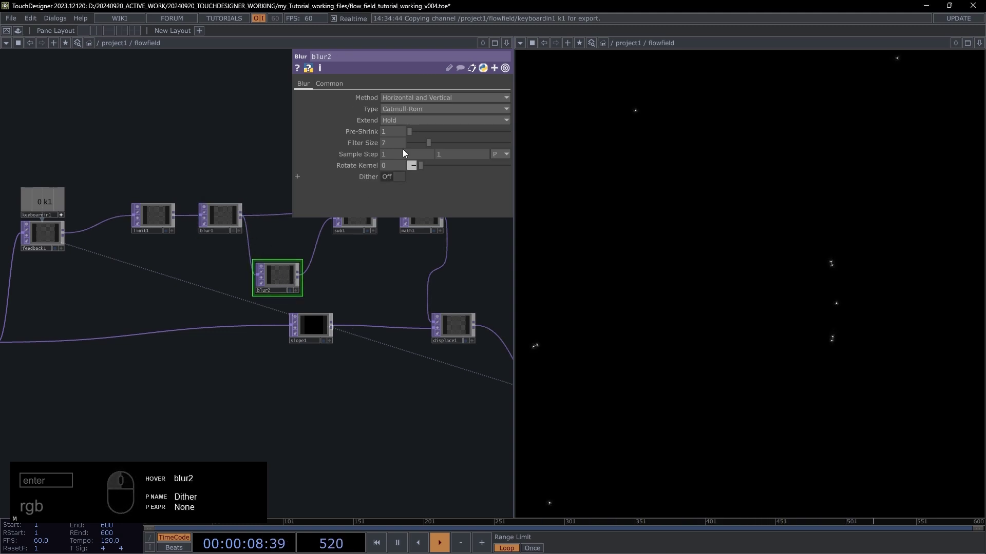
{"action": "left_click_drag", "start_coordinate": [400, 151], "coordinate": [355, 145]}
{"action": "left_click", "coordinate": [235, 130]}
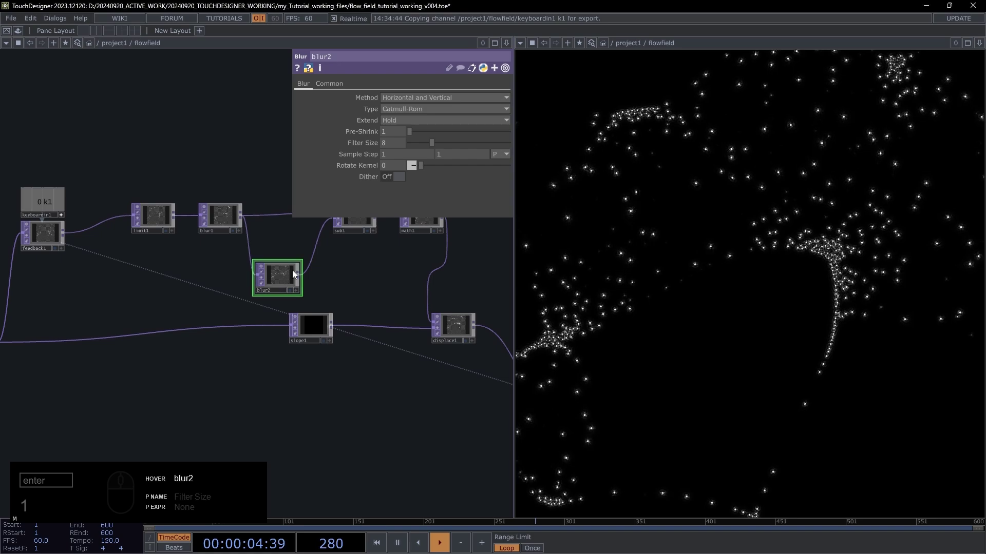
{"action": "left_click", "coordinate": [363, 410]}
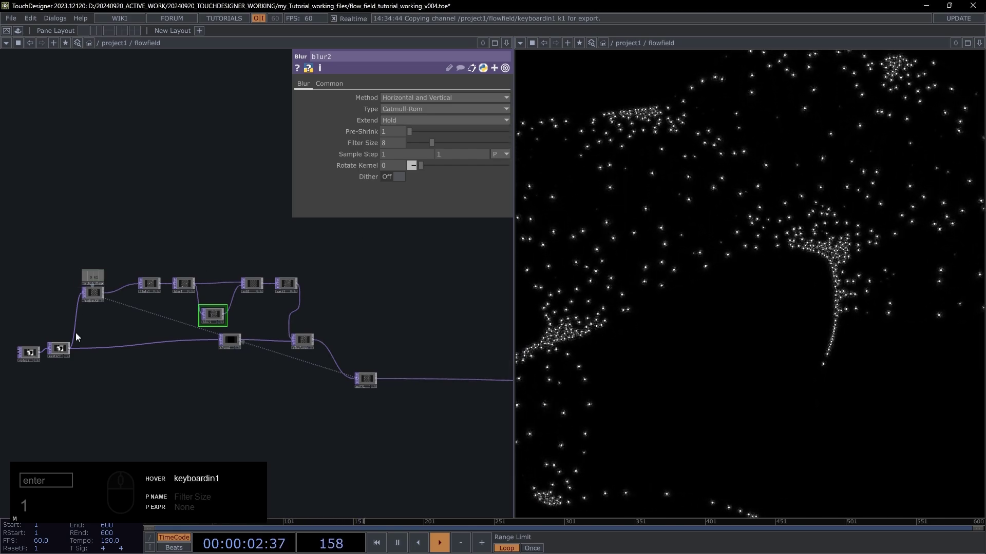
- Set noise1 Period 1.36, Offset 0.785 and lower Amplitude to 0.2
{"action": "left_click_drag", "start_coordinate": [68, 353], "coordinate": [164, 259]}
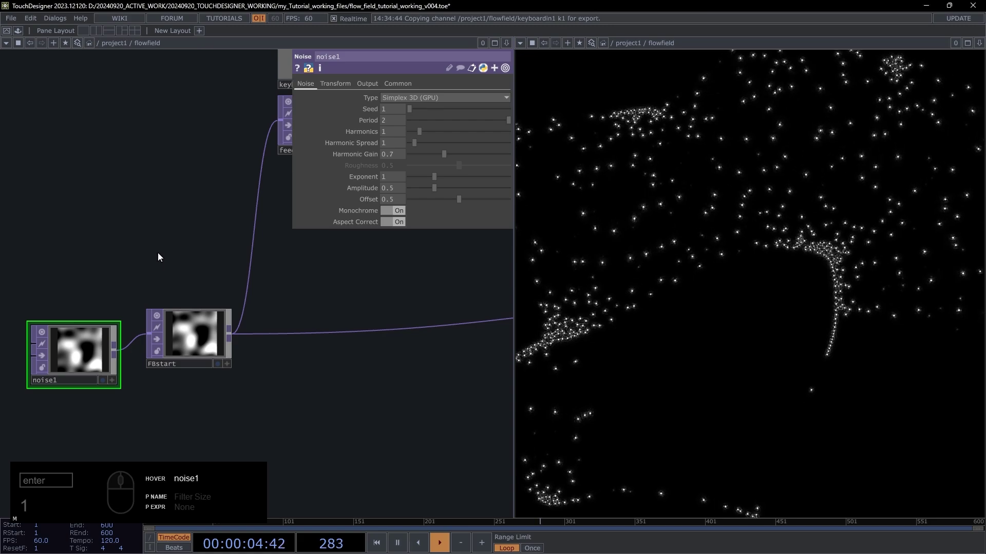
{"action": "left_click_drag", "start_coordinate": [100, 254], "coordinate": [65, 272]}
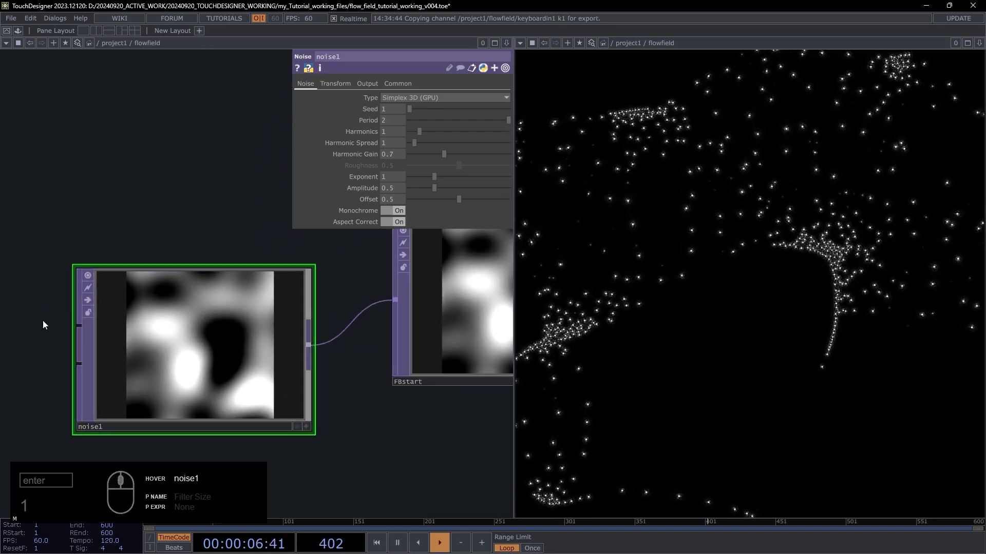
{"action": "left_click_drag", "start_coordinate": [112, 217], "coordinate": [158, 203]}
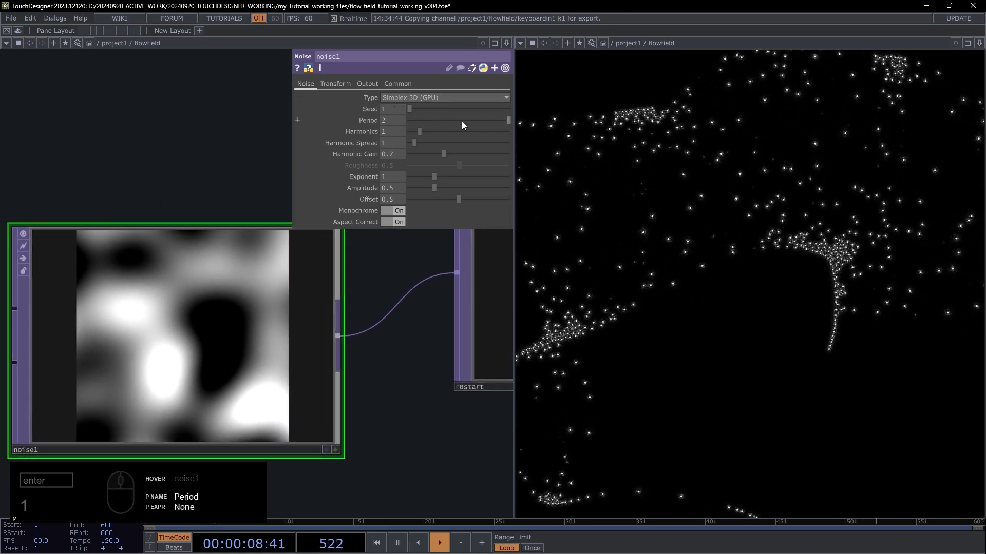
{"action": "left_click_drag", "start_coordinate": [475, 124], "coordinate": [481, 132]}
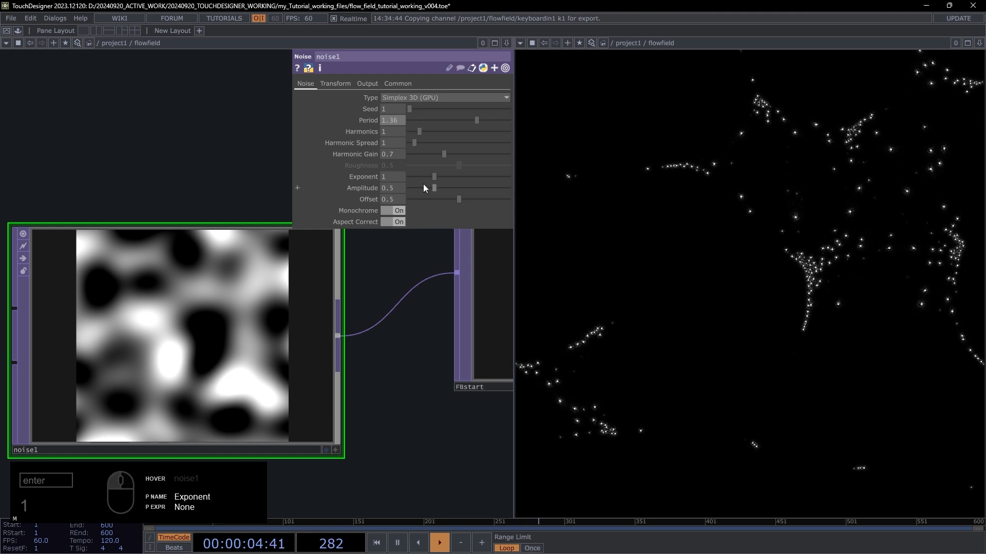
{"action": "left_click_drag", "start_coordinate": [449, 193], "coordinate": [437, 199]}
{"action": "left_click_drag", "start_coordinate": [447, 209], "coordinate": [457, 204]}
{"action": "left_click_drag", "start_coordinate": [466, 202], "coordinate": [462, 194]}
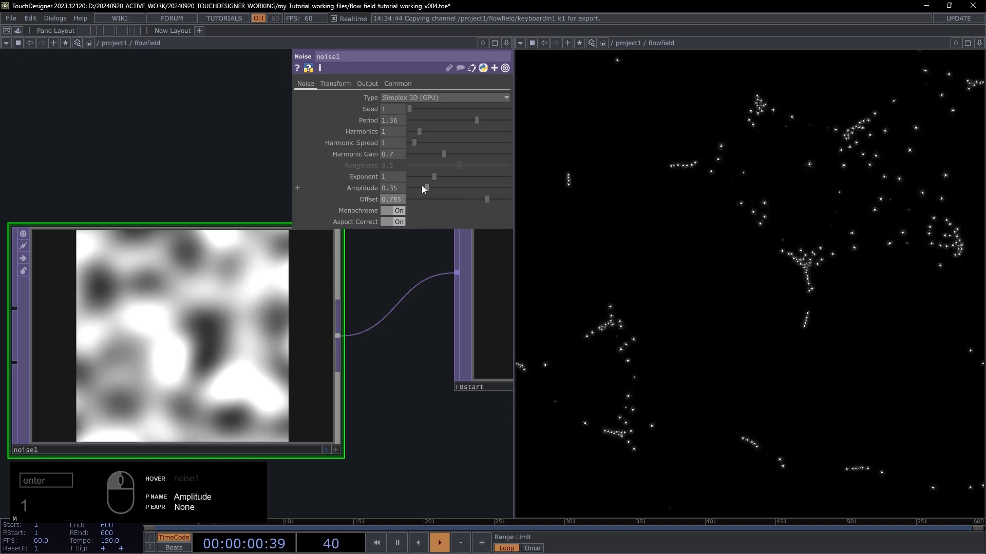
{"action": "left_click_drag", "start_coordinate": [434, 191], "coordinate": [407, 191]}
{"action": "left_click", "coordinate": [398, 186]}
{"action": "key", "text": "1"}
{"action": "left_click_drag", "start_coordinate": [181, 146], "coordinate": [255, 174]}
- Zoom out to the end of the chain and select null1
{"action": "left_click_drag", "start_coordinate": [231, 231], "coordinate": [182, 253]}
{"action": "left_click_drag", "start_coordinate": [170, 259], "coordinate": [361, 335]}
{"action": "left_click_drag", "start_coordinate": [291, 334], "coordinate": [284, 350]}
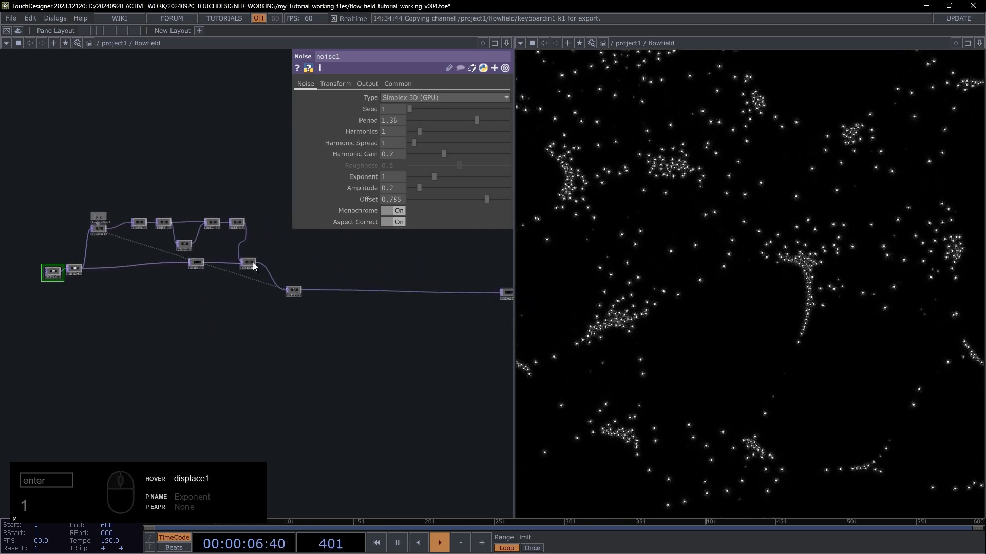
{"action": "left_click_drag", "start_coordinate": [350, 340], "coordinate": [259, 245]}
{"action": "left_click_drag", "start_coordinate": [257, 262], "coordinate": [356, 283]}
{"action": "left_click", "coordinate": [357, 283]}
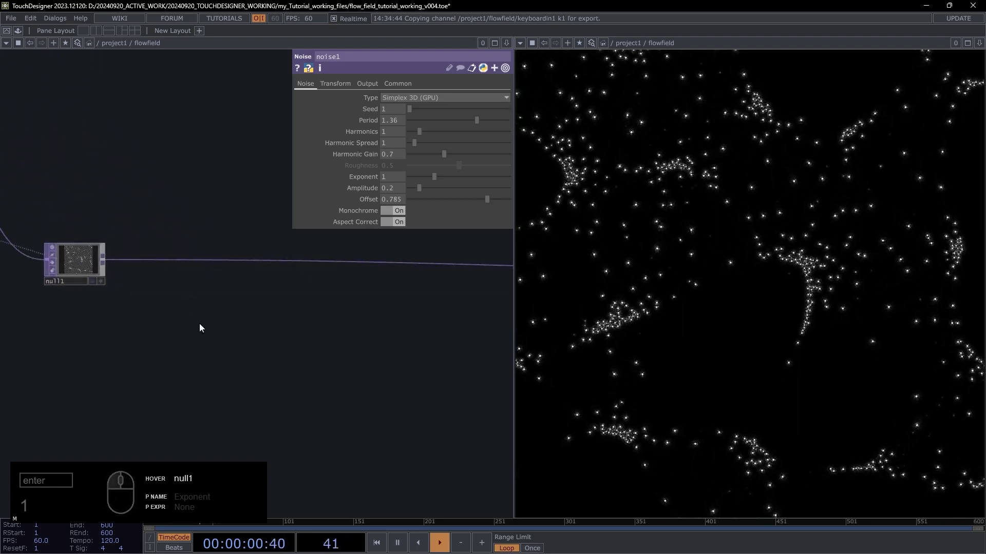
- Create a Limit TOP limit2 after null1
{"action": "middle_click", "coordinate": [57, 260]}
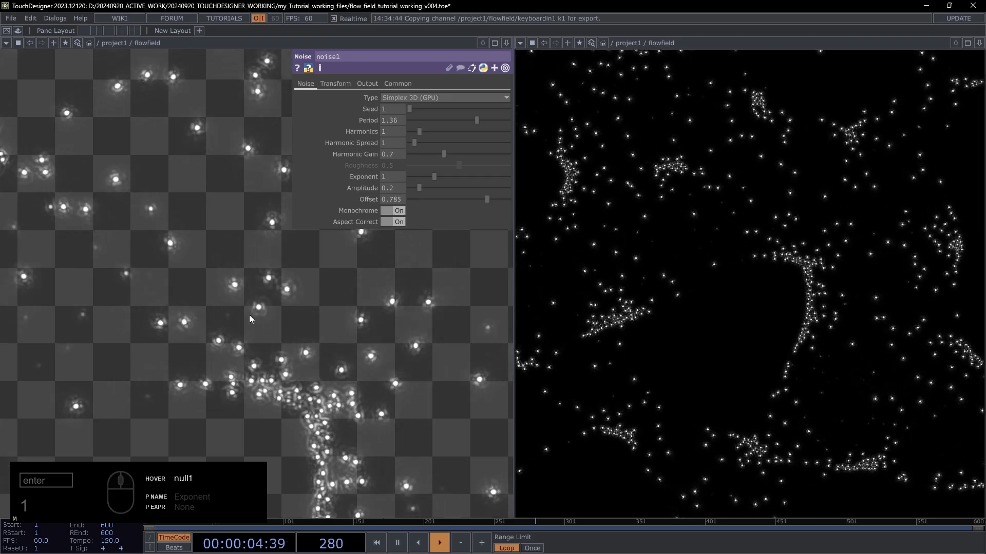
{"action": "left_click_drag", "start_coordinate": [215, 298], "coordinate": [293, 301]}
{"action": "left_click_drag", "start_coordinate": [293, 299], "coordinate": [308, 287]}
{"action": "left_click", "coordinate": [308, 287]}
{"action": "type", "text": "1imit"}
{"action": "key", "text": "Return"}
{"action": "left_click", "coordinate": [315, 260]}
- Set limit2 Quantize Value to Floor with Value Step 1
{"action": "left_click", "coordinate": [334, 83]}
{"action": "left_click", "coordinate": [408, 100]}
{"action": "left_click", "coordinate": [395, 134]}
{"action": "left_click_drag", "start_coordinate": [418, 112], "coordinate": [608, 136]}
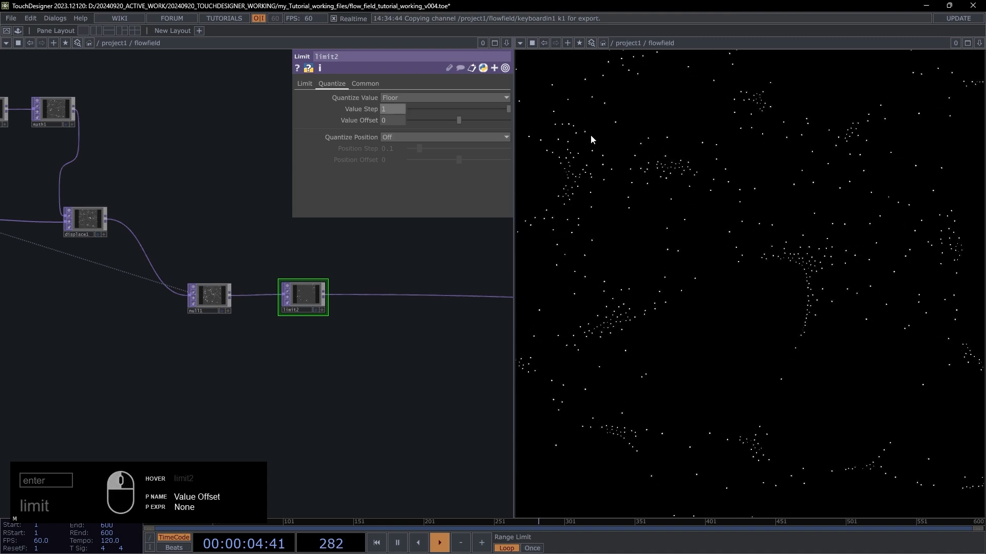
{"action": "left_click_drag", "start_coordinate": [371, 269], "coordinate": [230, 263]}
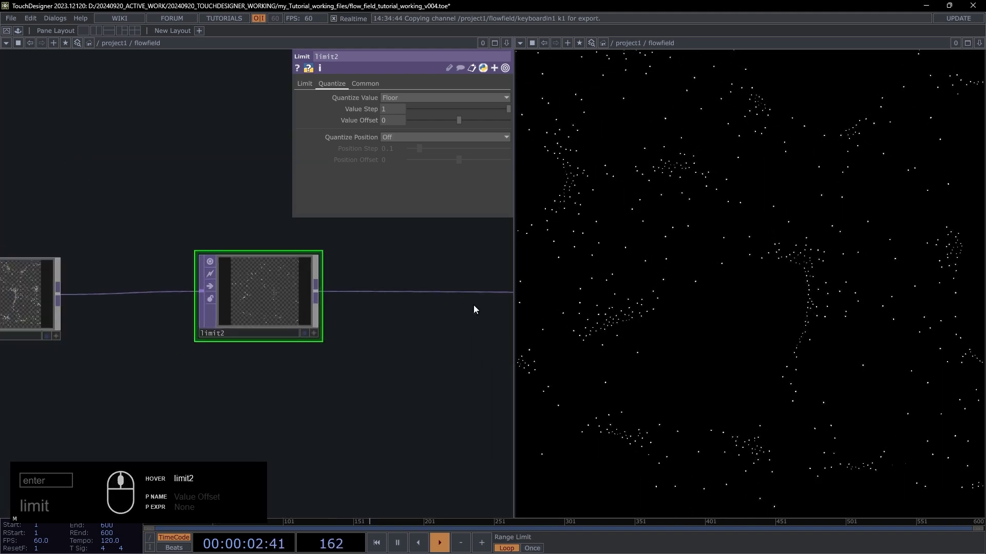
{"action": "left_click_drag", "start_coordinate": [462, 296], "coordinate": [484, 290]}
- Add blur3 after limit2 with Filter Size 3
{"action": "key", "text": "Delete"}
{"action": "left_click", "coordinate": [225, 286]}
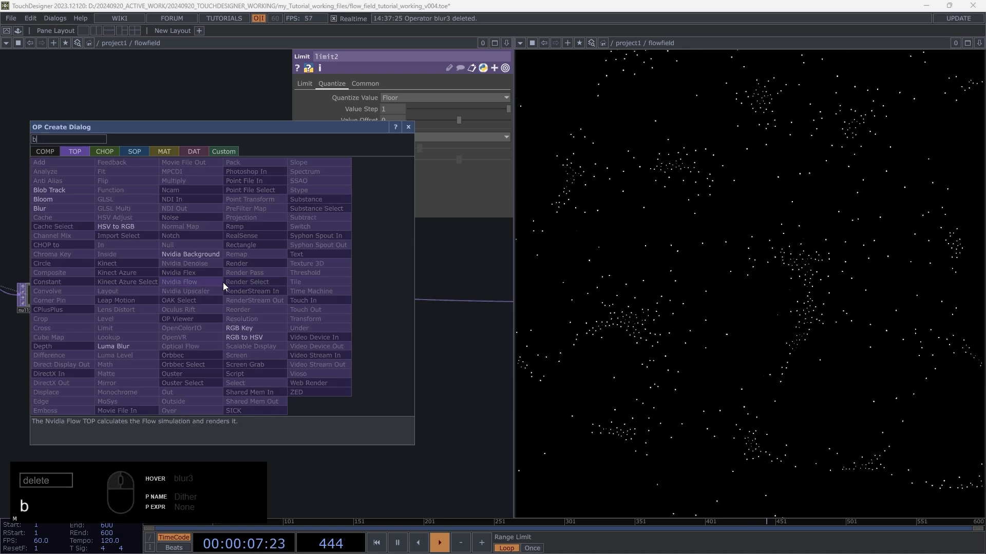
{"action": "left_click", "coordinate": [90, 211]}
{"action": "left_click_drag", "start_coordinate": [212, 293], "coordinate": [196, 287]}
{"action": "left_click_drag", "start_coordinate": [195, 288], "coordinate": [233, 298]}
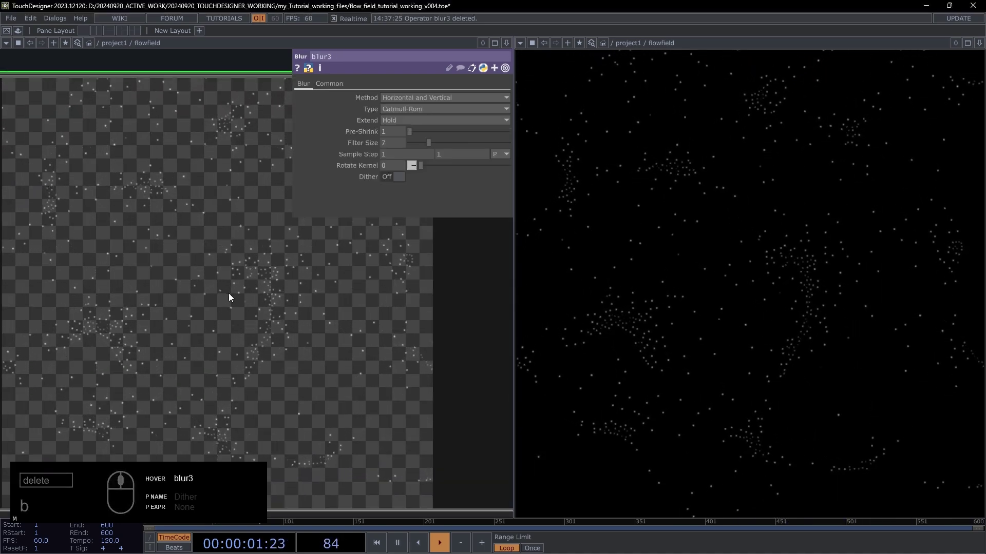
{"action": "left_click", "coordinate": [425, 141]}
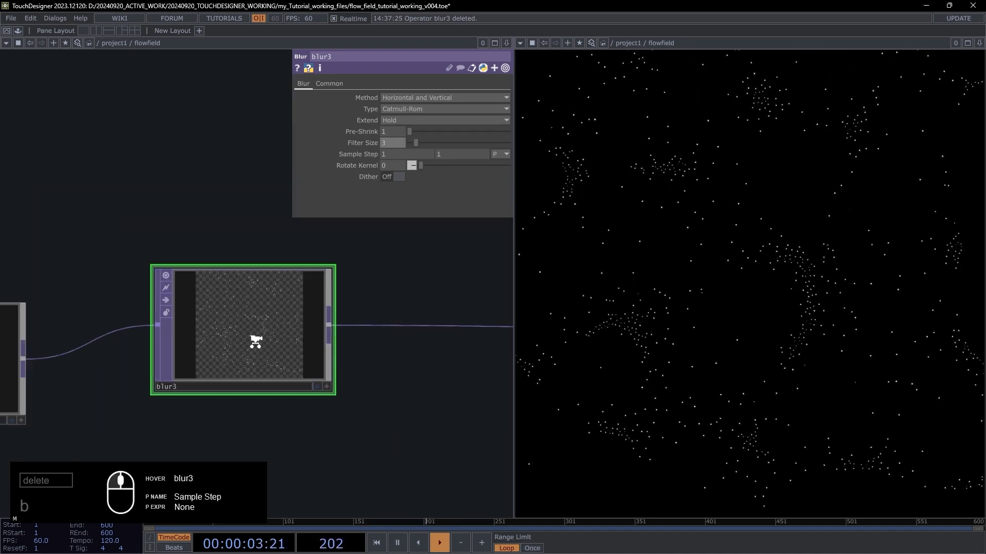
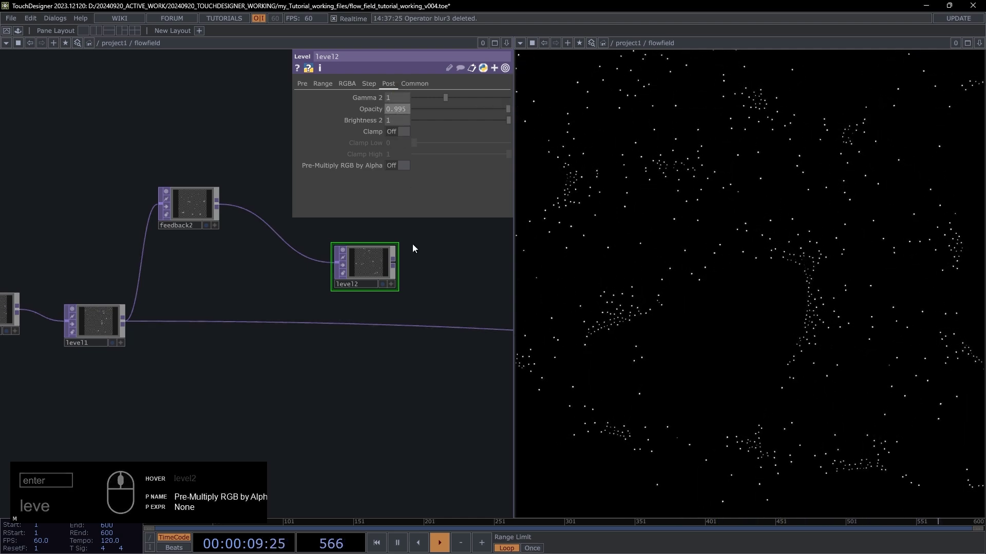
- Create a Composite TOP comp1 and place it in the network
{"action": "type", "text": "omp"}
{"action": "key", "text": "Return"}
{"action": "left_click_drag", "start_coordinate": [327, 345], "coordinate": [155, 319]}
{"action": "left_click", "coordinate": [244, 268]}
- Add a Null in the loop and rename it fbTrails
{"action": "middle_click", "coordinate": [191, 269]}
{"action": "left_click_drag", "start_coordinate": [53, 278], "coordinate": [66, 281]}
{"action": "type", "text": "ull"}
{"action": "key", "text": "Return"}
{"action": "left_click_drag", "start_coordinate": [65, 280], "coordinate": [115, 277]}
{"action": "left_click_drag", "start_coordinate": [114, 277], "coordinate": [95, 325]}
{"action": "left_click", "coordinate": [94, 326]}
{"action": "left_click", "coordinate": [144, 327]}
{"action": "left_click_drag", "start_coordinate": [287, 344], "coordinate": [347, 362]}
{"action": "left_click", "coordinate": [172, 334]}
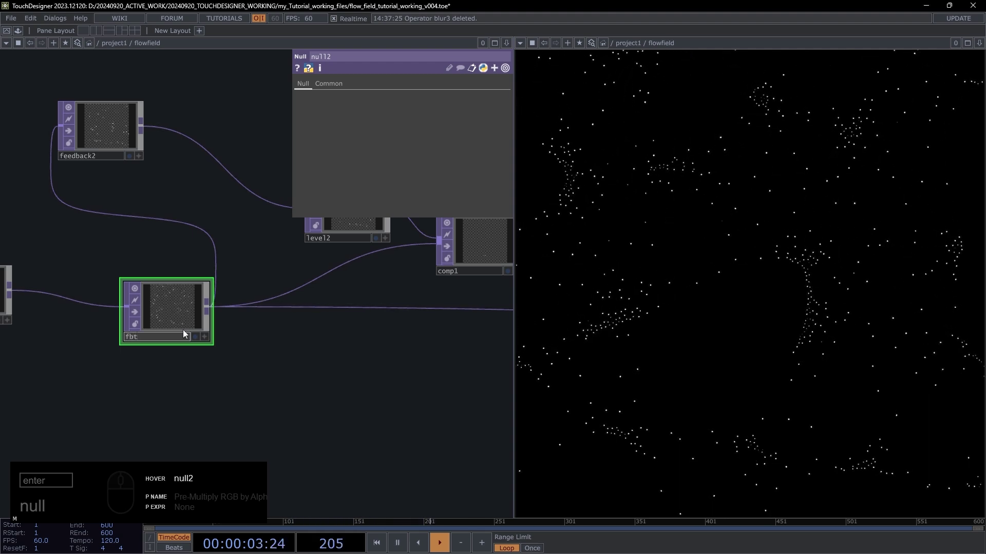
- Connect fbTrails into comp1 and set its Operation to Maximum
{"action": "left_click_drag", "start_coordinate": [368, 339], "coordinate": [364, 356]}
{"action": "left_click_drag", "start_coordinate": [365, 356], "coordinate": [266, 253]}
{"action": "left_click_drag", "start_coordinate": [278, 279], "coordinate": [436, 155]}
{"action": "left_click", "coordinate": [434, 144]}
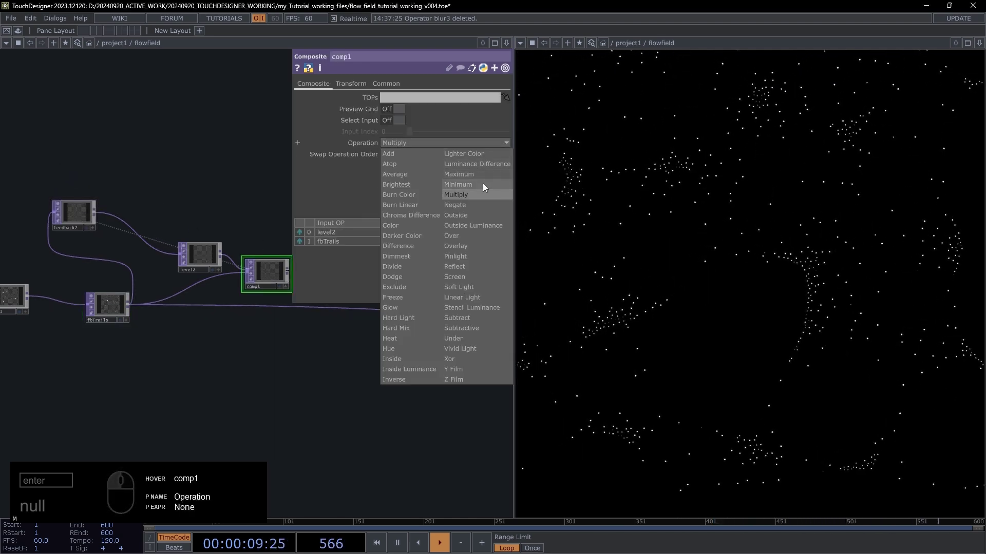
{"action": "scroll", "scroll_direction": "down", "scroll_amount": 3}
{"action": "middle_click", "coordinate": [472, 181]}
{"action": "left_click_drag", "start_coordinate": [291, 276], "coordinate": [319, 311]}
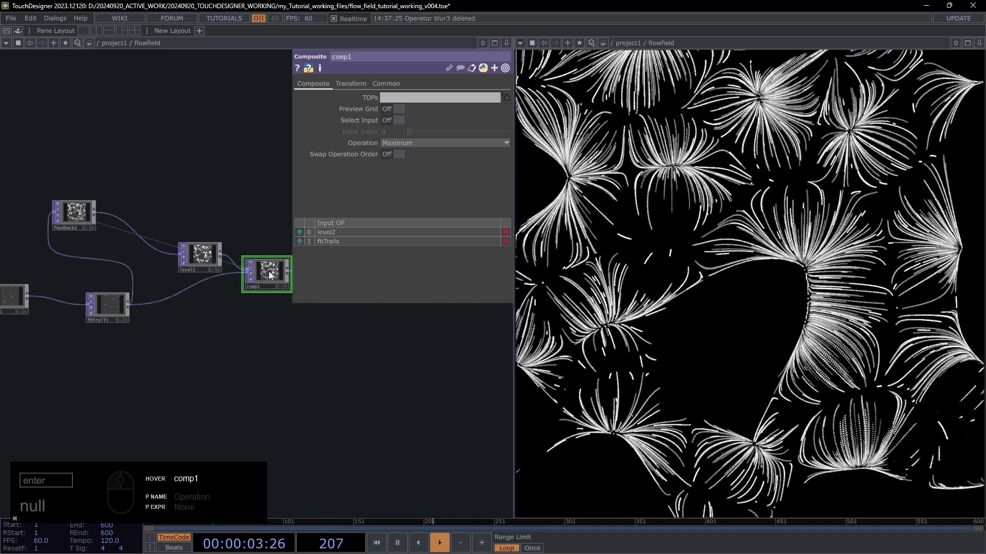
{"action": "left_click", "coordinate": [271, 271]}
- Add further Null operators after comp1 to complete the trails chain
{"action": "left_click", "coordinate": [328, 356]}
{"action": "type", "text": "null"}
{"action": "left_click_drag", "start_coordinate": [234, 395], "coordinate": [244, 413]}
{"action": "type", "text": "null"}
{"action": "left_click_drag", "start_coordinate": [228, 404], "coordinate": [235, 390]}
{"action": "left_click", "coordinate": [242, 398]}
{"action": "left_click", "coordinate": [171, 386]}
{"action": "left_click_drag", "start_coordinate": [225, 386], "coordinate": [214, 347]}
{"action": "type", "text": "null"}
{"action": "left_click", "coordinate": [266, 314]}
{"action": "left_click_drag", "start_coordinate": [679, 196], "coordinate": [681, 208]}
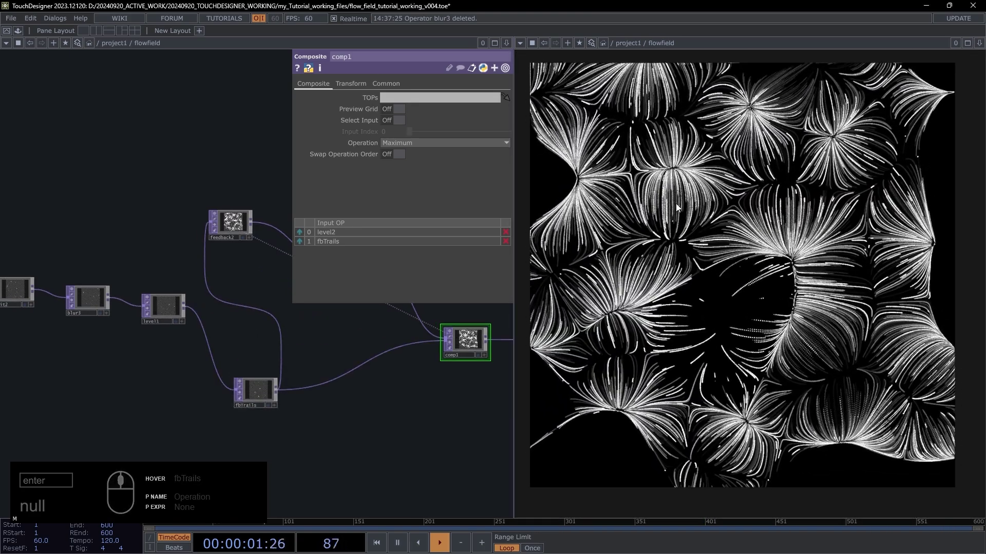
- Add blur4 after level2 with Filter Size 2
{"action": "key", "text": "h"}
{"action": "left_click_drag", "start_coordinate": [298, 420], "coordinate": [241, 300]}
{"action": "left_click_drag", "start_coordinate": [234, 266], "coordinate": [238, 248]}
{"action": "left_click", "coordinate": [237, 245]}
{"action": "middle_click", "coordinate": [247, 239]}
{"action": "left_click", "coordinate": [248, 236]}
{"action": "key", "text": "b"}
{"action": "left_click_drag", "start_coordinate": [99, 159], "coordinate": [243, 279]}
{"action": "left_click", "coordinate": [242, 279]}
{"action": "type", "text": "b"}
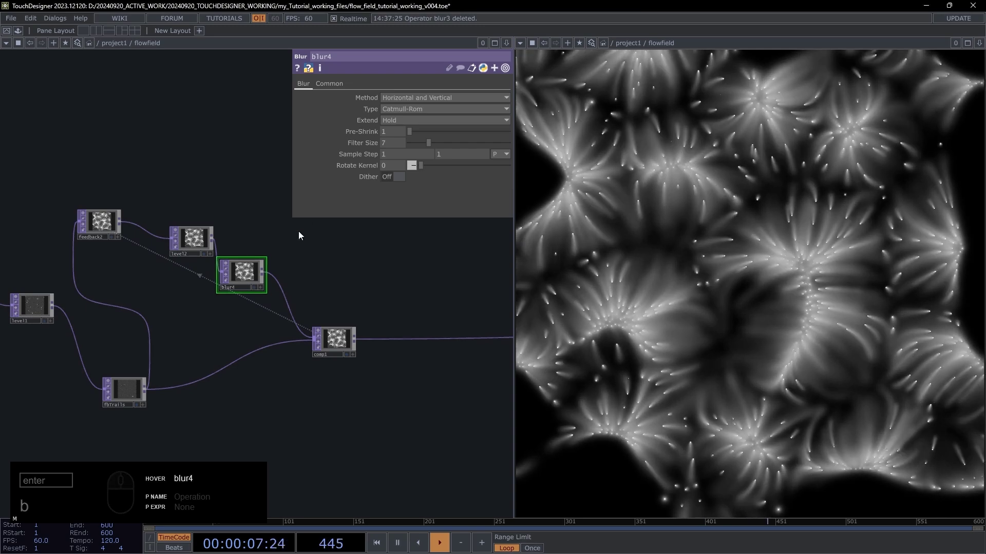
{"action": "left_click_drag", "start_coordinate": [400, 147], "coordinate": [303, 197]}
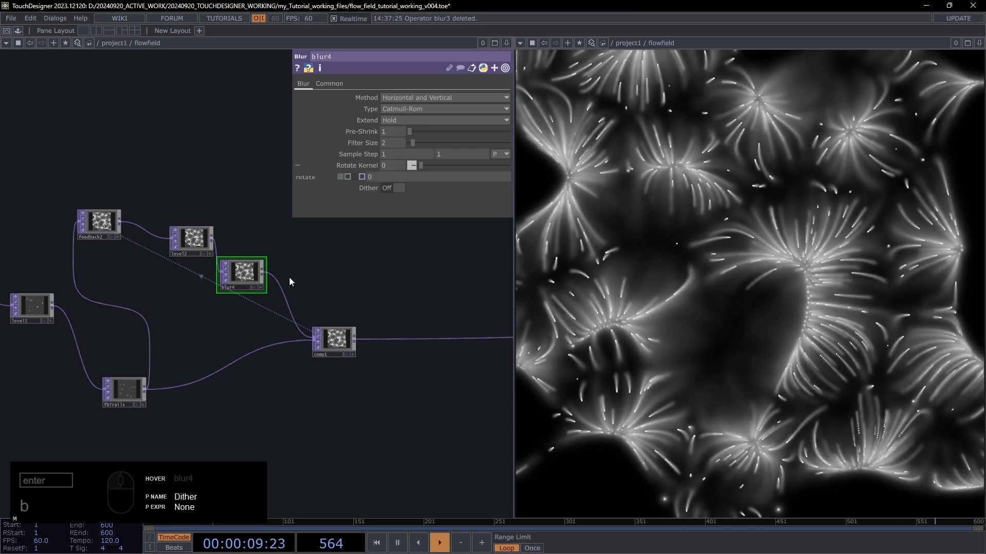
- Add cross1 blending blur4 with level2 at Cross 0.907
{"action": "left_click_drag", "start_coordinate": [246, 277], "coordinate": [256, 307]}
{"action": "left_click_drag", "start_coordinate": [257, 304], "coordinate": [336, 282]}
{"action": "middle_click", "coordinate": [340, 281]}
{"action": "type", "text": "b"}
{"action": "left_click", "coordinate": [352, 270]}
{"action": "type", "text": "r"}
{"action": "left_click_drag", "start_coordinate": [328, 319], "coordinate": [371, 303]}
{"action": "left_click_drag", "start_coordinate": [245, 264], "coordinate": [454, 173]}
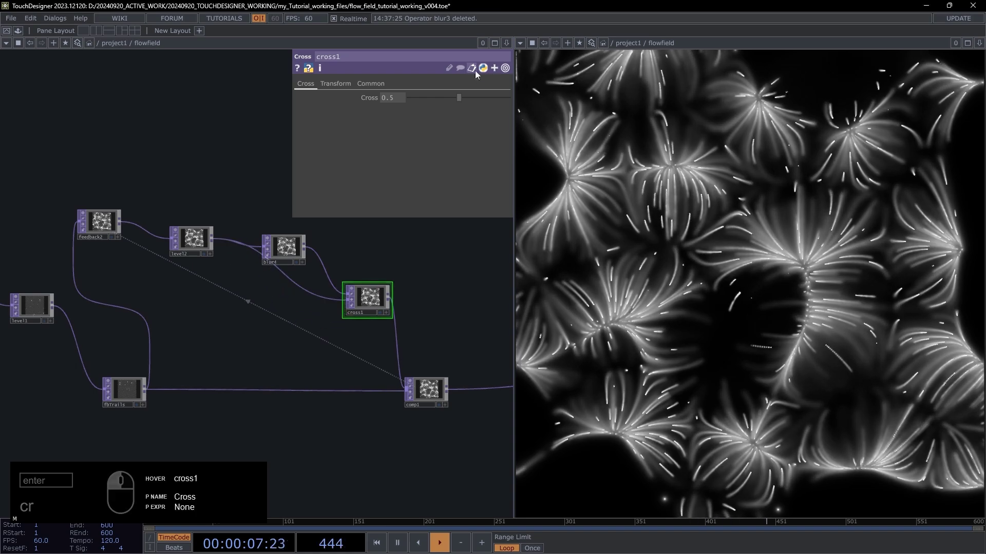
{"action": "left_click_drag", "start_coordinate": [468, 100], "coordinate": [505, 105]}
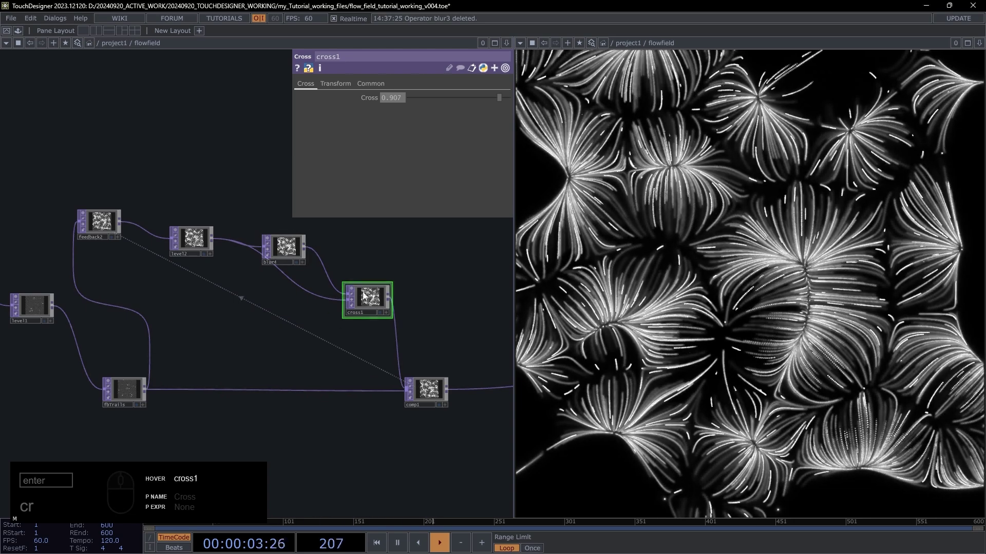
{"action": "left_click_drag", "start_coordinate": [251, 335], "coordinate": [391, 298]}
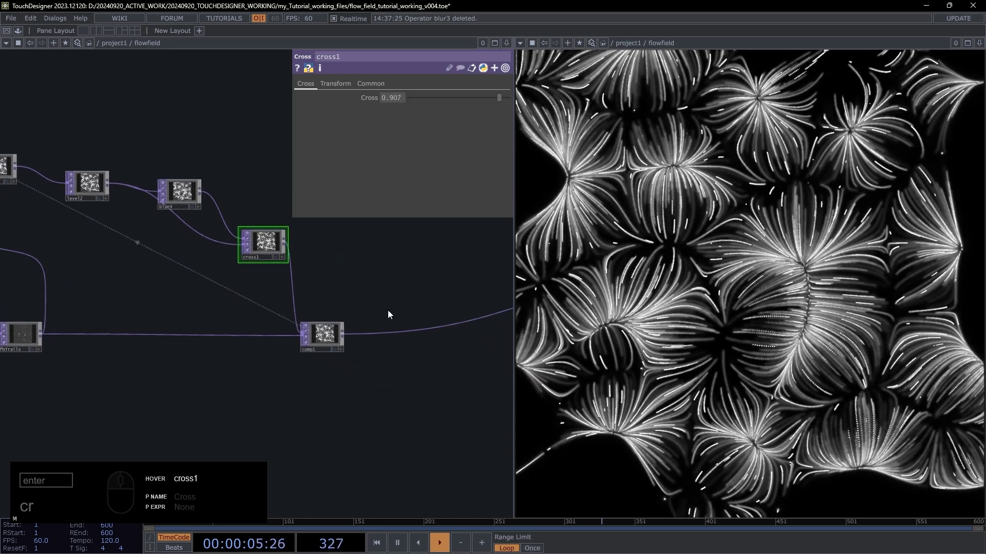
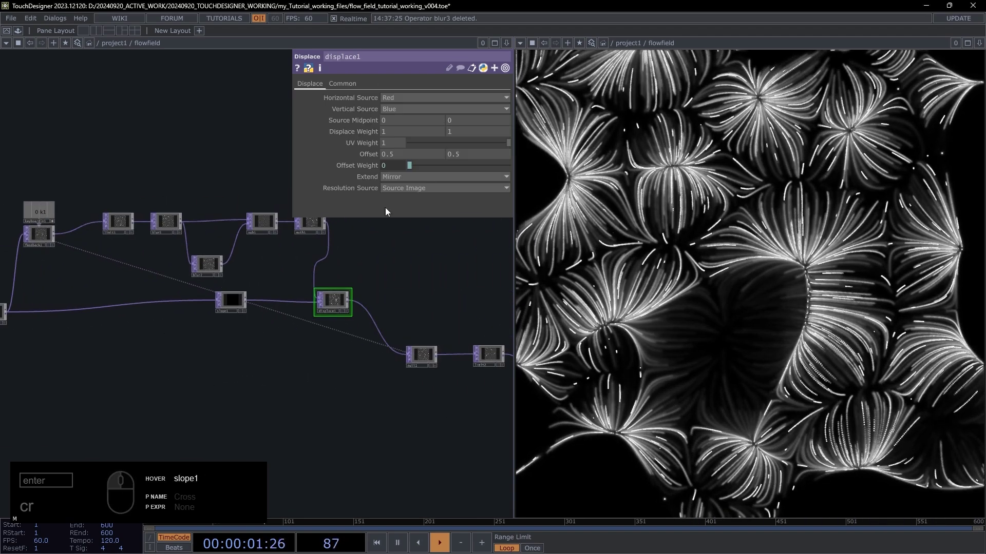
- Review displace1's settings, then select the noise1 source node
{"action": "left_click", "coordinate": [407, 179]}
{"action": "left_click", "coordinate": [406, 210]}
{"action": "left_click", "coordinate": [364, 381]}
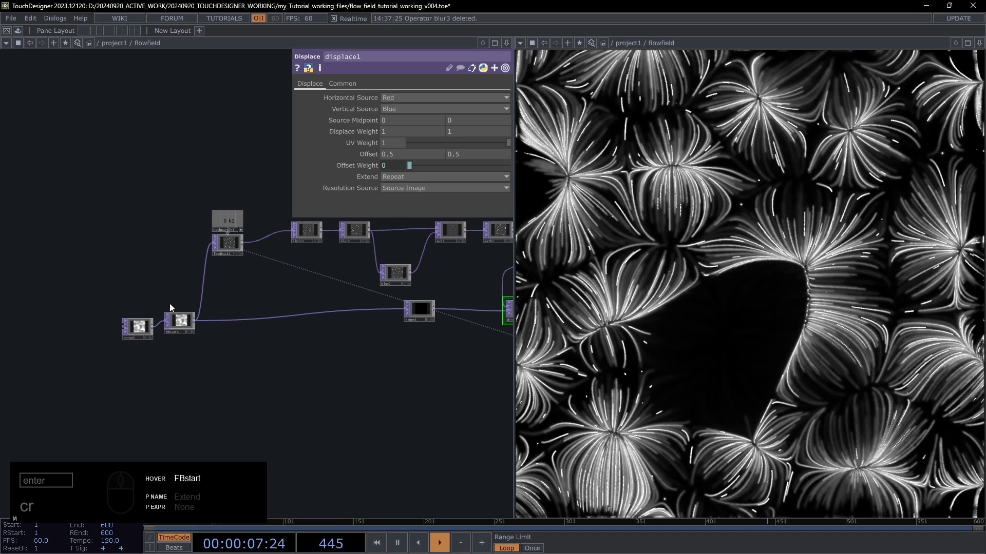
{"action": "left_click_drag", "start_coordinate": [145, 327], "coordinate": [396, 123]}
{"action": "left_click_drag", "start_coordinate": [331, 84], "coordinate": [371, 109]}
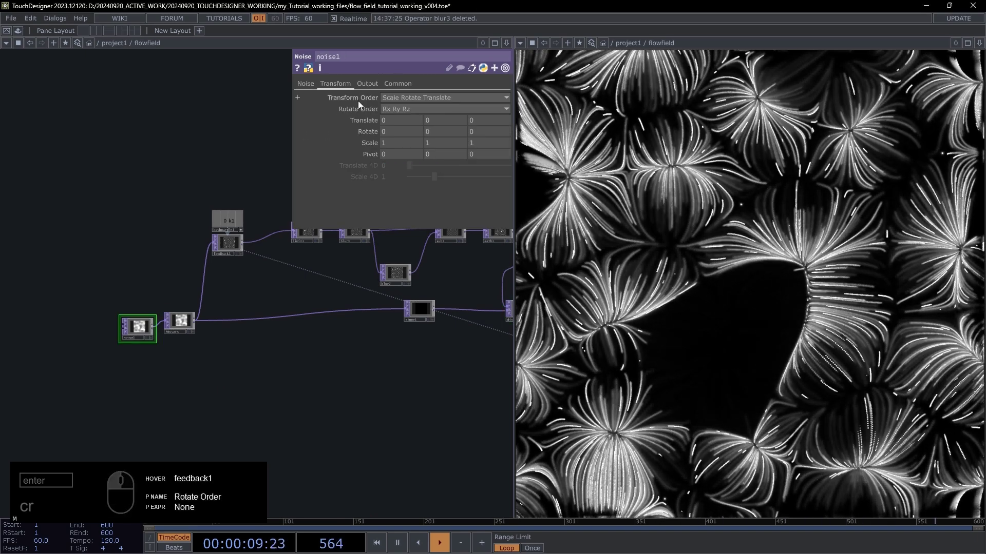
{"action": "left_click_drag", "start_coordinate": [313, 88], "coordinate": [338, 86]}
{"action": "left_click", "coordinate": [338, 86]}
- Set noise1's Translate 4D to an absTime-based expression so the pattern evolves
{"action": "left_click", "coordinate": [496, 123]}
{"action": "left_click", "coordinate": [307, 82]}
{"action": "left_click", "coordinate": [390, 99]}
{"action": "left_click", "coordinate": [434, 130]}
{"action": "left_click", "coordinate": [328, 84]}
{"action": "left_click_drag", "start_coordinate": [400, 165], "coordinate": [324, 157]}
{"action": "type", "text": "cr"}
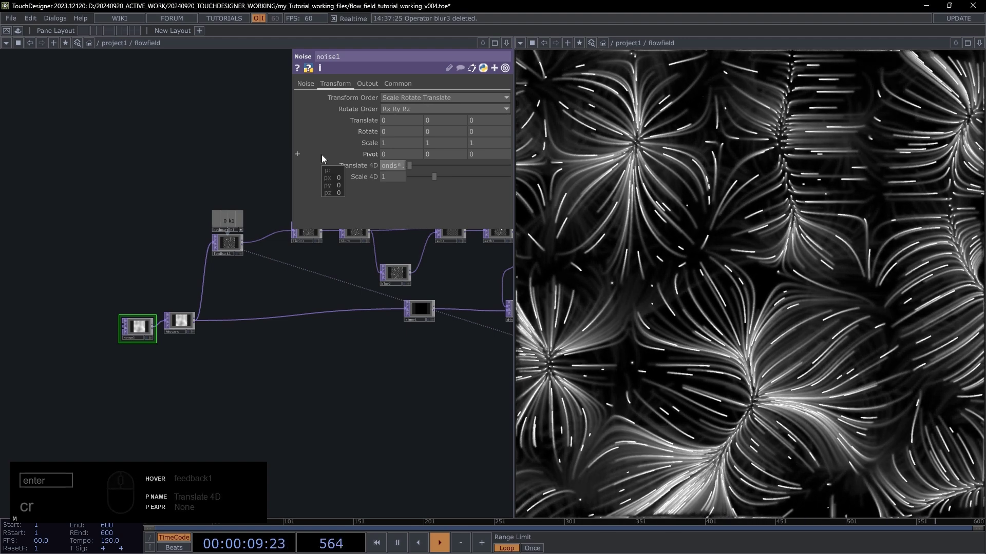
{"action": "key", "text": "Up"}
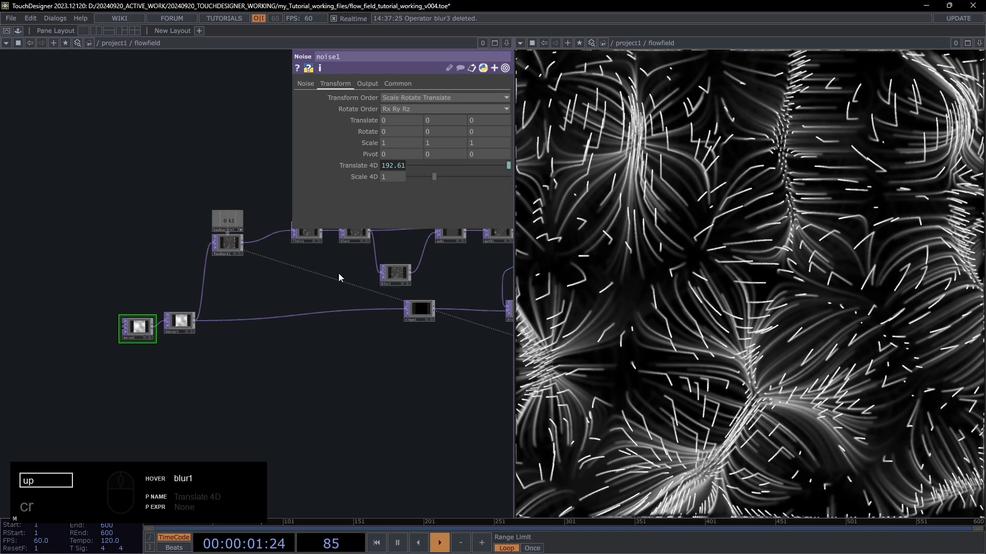
{"action": "left_click", "coordinate": [375, 325]}
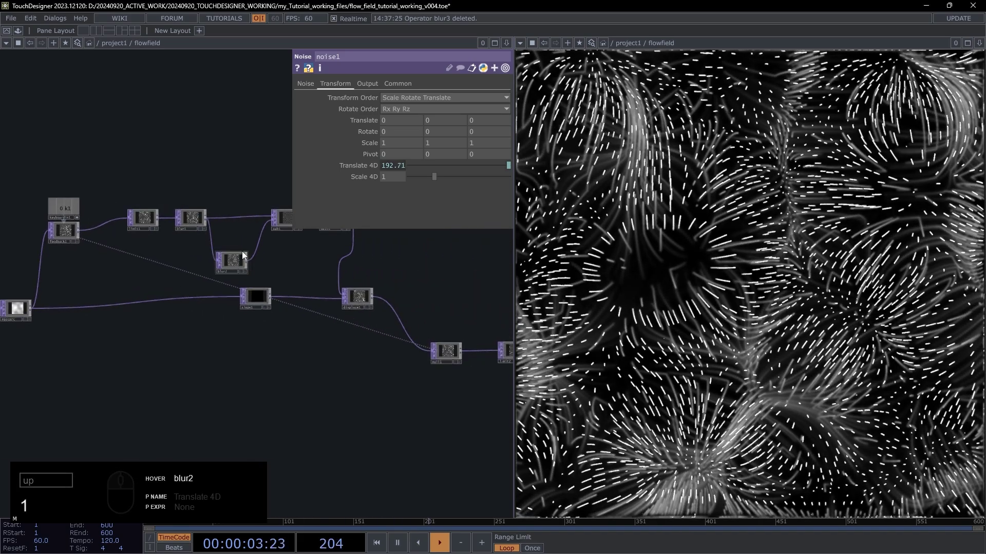
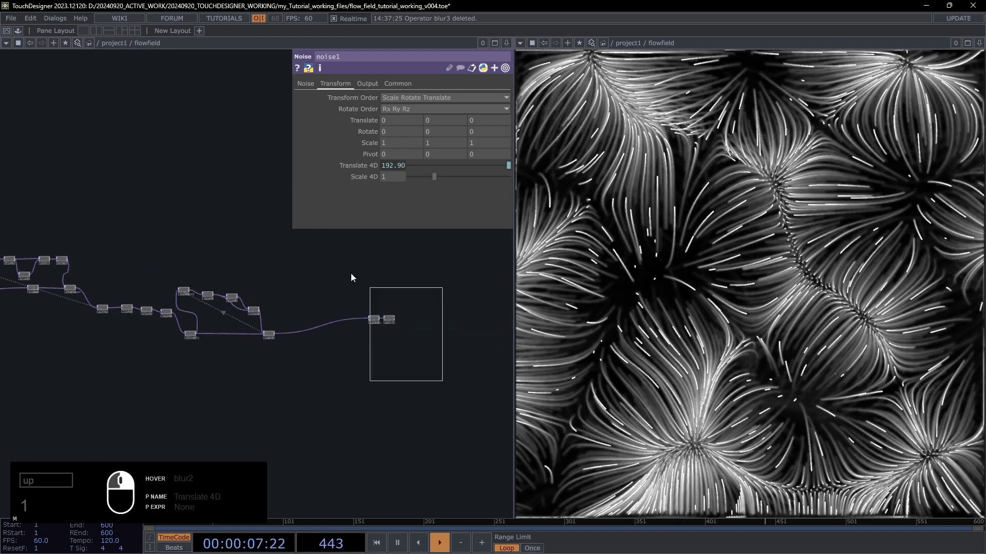
- Add a Lookup TOP after comp1
{"action": "left_click", "coordinate": [375, 320]}
{"action": "left_click_drag", "start_coordinate": [407, 335], "coordinate": [301, 337]}
{"action": "middle_click", "coordinate": [300, 336]}
{"action": "left_click", "coordinate": [335, 338]}
{"action": "double_click", "coordinate": [340, 329]}
{"action": "type", "text": "1ook"}
{"action": "key", "text": "Return"}
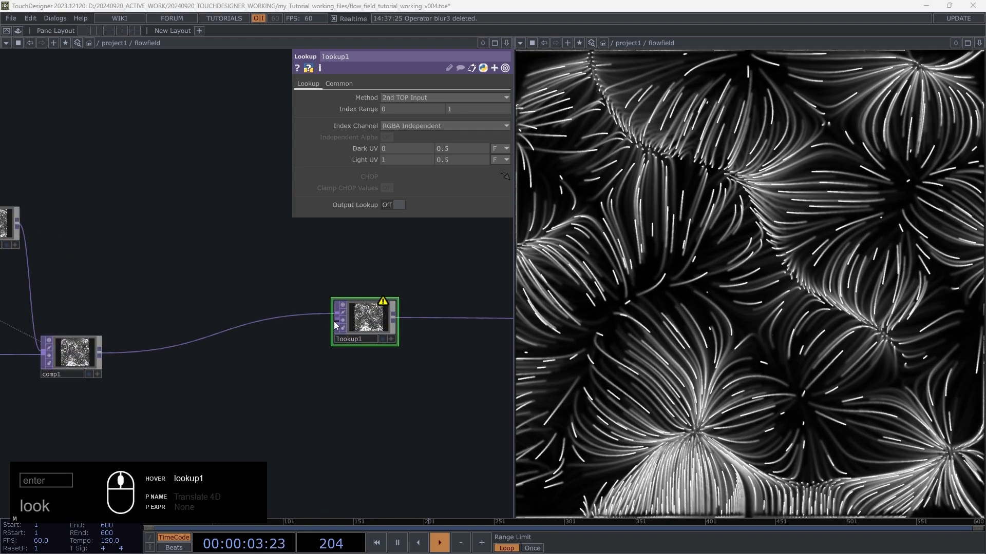
- Add a Ramp TOP feeding lookup1's second input for red colouring
{"action": "type", "text": "amp"}
{"action": "key", "text": "Return"}
{"action": "left_click", "coordinate": [335, 323]}
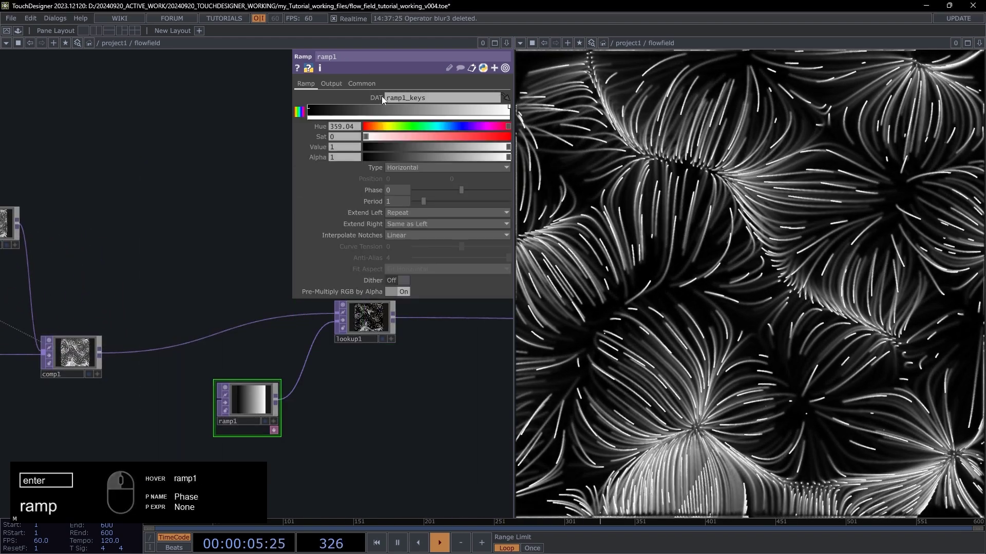
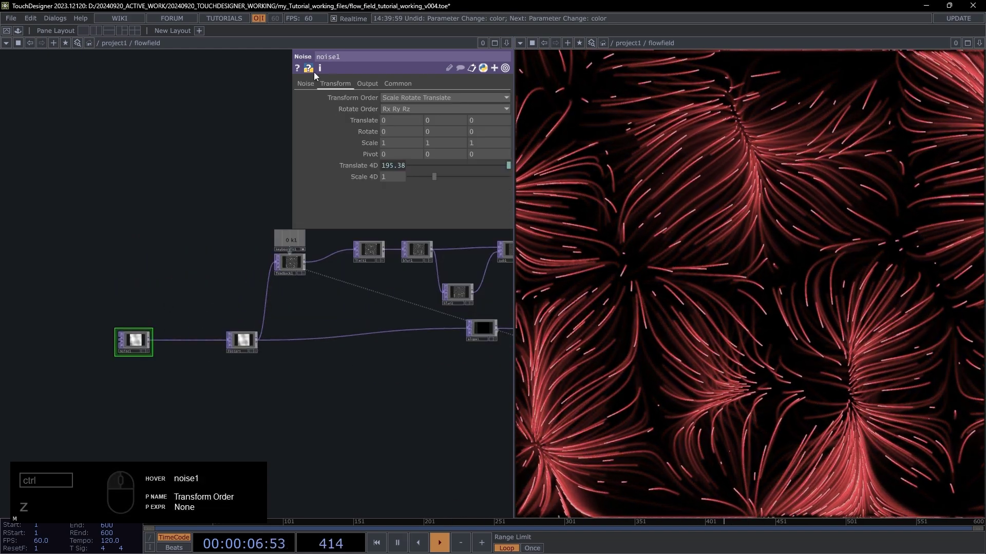
- Set noise1 Period to 2, adjust Amplitude and undo the last amplitude change
{"action": "left_click", "coordinate": [311, 86]}
{"action": "left_click_drag", "start_coordinate": [466, 127], "coordinate": [556, 128]}
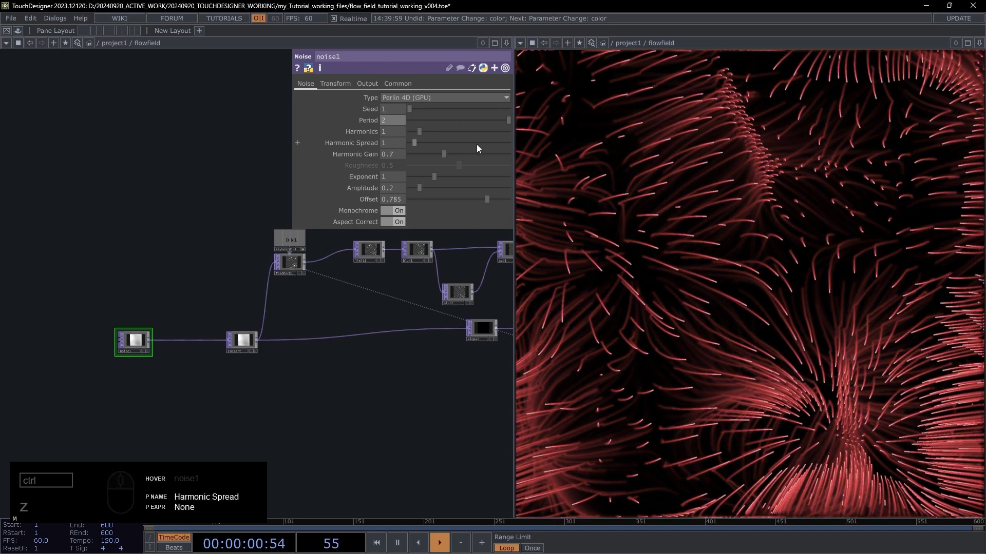
{"action": "left_click_drag", "start_coordinate": [428, 195], "coordinate": [453, 194]}
{"action": "left_click_drag", "start_coordinate": [448, 191], "coordinate": [431, 294]}
{"action": "key", "text": "ctrl+z"}
- Raise slope1 Strength to about 1.64 and navigate to the feedback node
{"action": "left_click", "coordinate": [486, 329]}
{"action": "left_click_drag", "start_coordinate": [437, 166], "coordinate": [440, 162]}
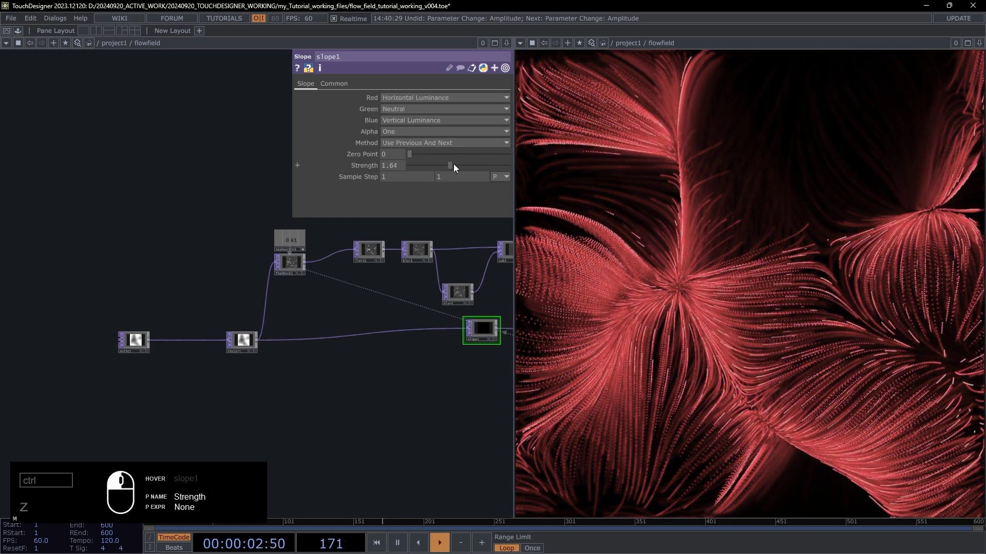
{"action": "left_click", "coordinate": [435, 168]}
{"action": "left_click", "coordinate": [134, 349]}
{"action": "left_click_drag", "start_coordinate": [354, 396], "coordinate": [351, 361]}
{"action": "left_click_drag", "start_coordinate": [443, 191], "coordinate": [366, 303]}
{"action": "left_click_drag", "start_coordinate": [340, 316], "coordinate": [172, 342]}
{"action": "left_click_drag", "start_coordinate": [191, 374], "coordinate": [217, 295]}
{"action": "left_click_drag", "start_coordinate": [217, 297], "coordinate": [235, 283]}
{"action": "left_click_drag", "start_coordinate": [236, 283], "coordinate": [437, 161]}
{"action": "key", "text": "ctrl+t"}
- Insert transform1 after feedback1 with Scale 0.994
{"action": "key", "text": "t"}
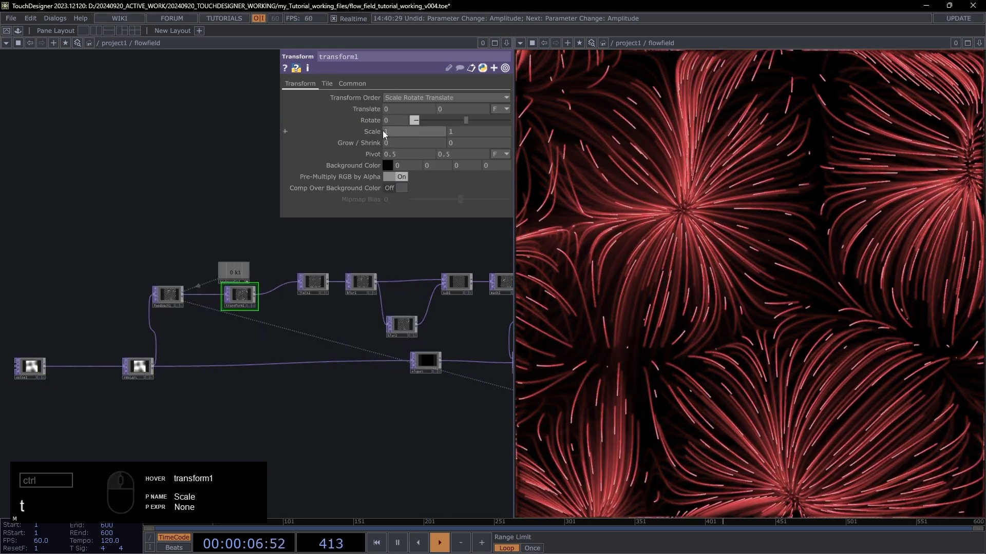
{"action": "left_click_drag", "start_coordinate": [381, 136], "coordinate": [374, 134]}
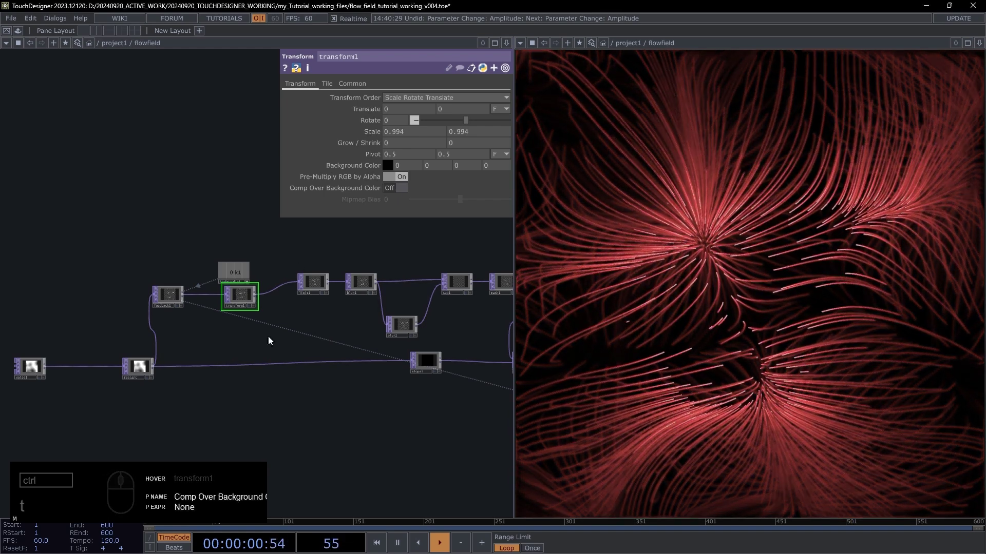
{"action": "left_click_drag", "start_coordinate": [262, 333], "coordinate": [242, 330]}
- Raise noise1 Amplitude to 0.67
{"action": "left_click", "coordinate": [102, 206]}
{"action": "left_click", "coordinate": [259, 247]}
{"action": "left_click_drag", "start_coordinate": [169, 217], "coordinate": [244, 218]}
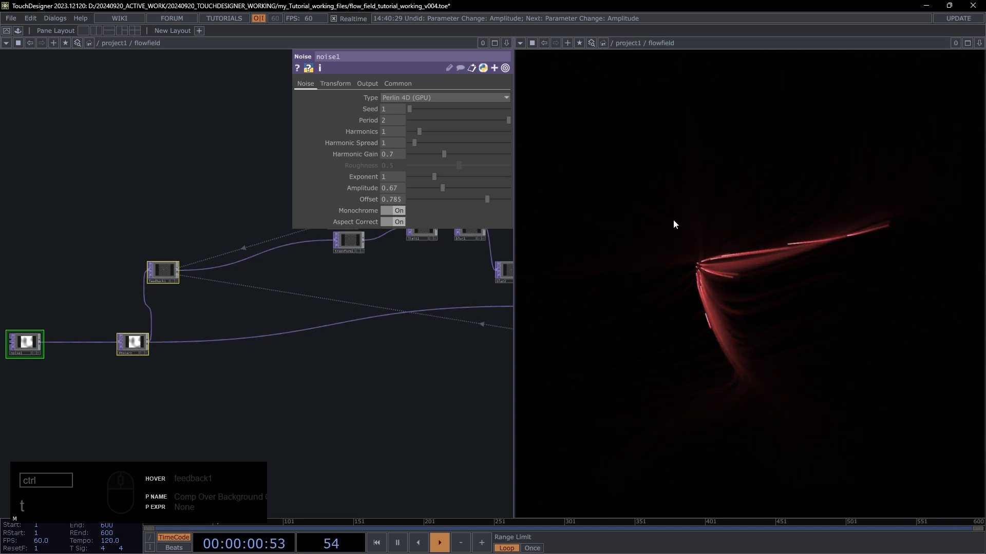
{"action": "left_click_drag", "start_coordinate": [189, 298], "coordinate": [255, 84]}
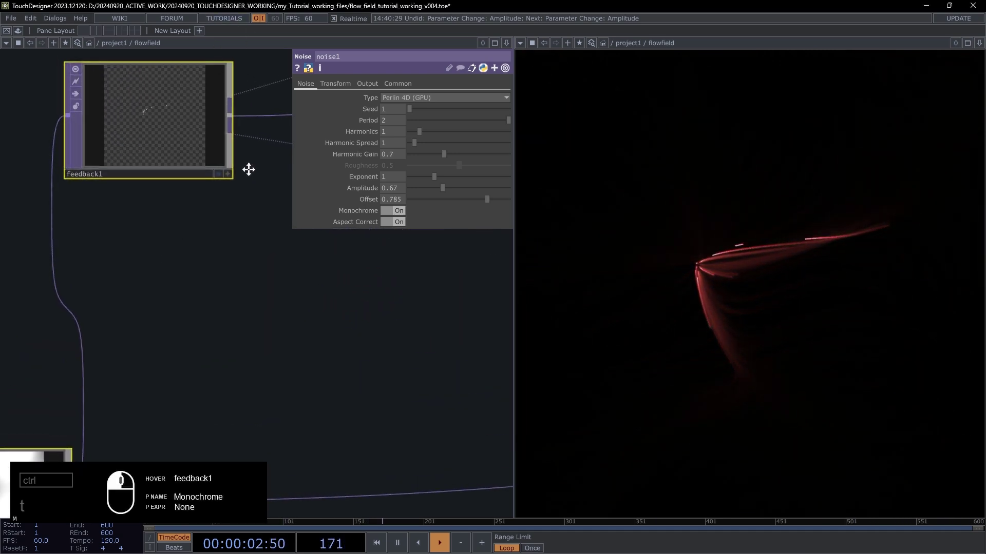
- Create noise2 between feedback1 and transform1
{"action": "left_click", "coordinate": [239, 210]}
{"action": "left_click_drag", "start_coordinate": [127, 256], "coordinate": [280, 247]}
{"action": "left_click", "coordinate": [301, 235]}
{"action": "type", "text": "t"}
{"action": "left_click", "coordinate": [316, 233]}
{"action": "type", "text": "oise"}
{"action": "key", "text": "Return"}
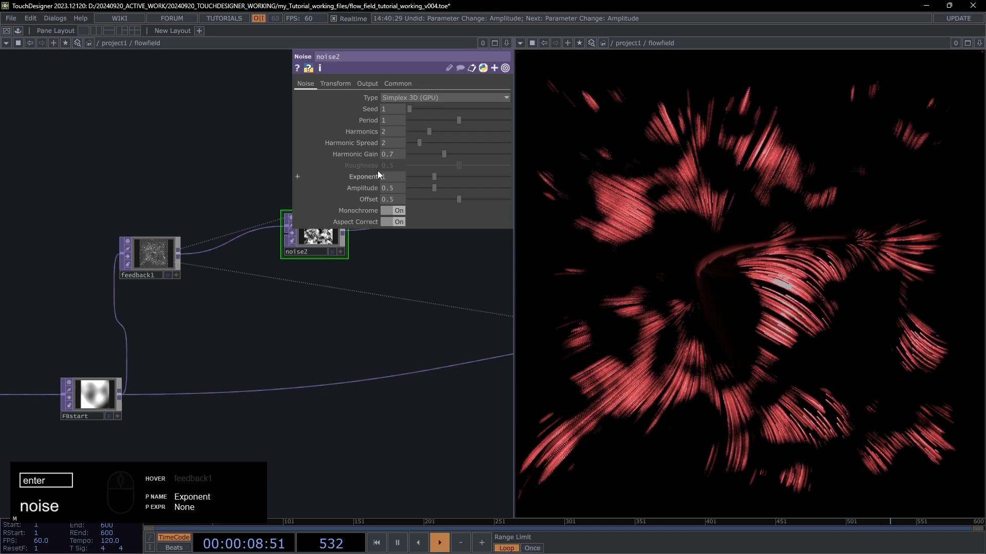
{"action": "middle_click", "coordinate": [329, 252]}
{"action": "left_click", "coordinate": [221, 194]}
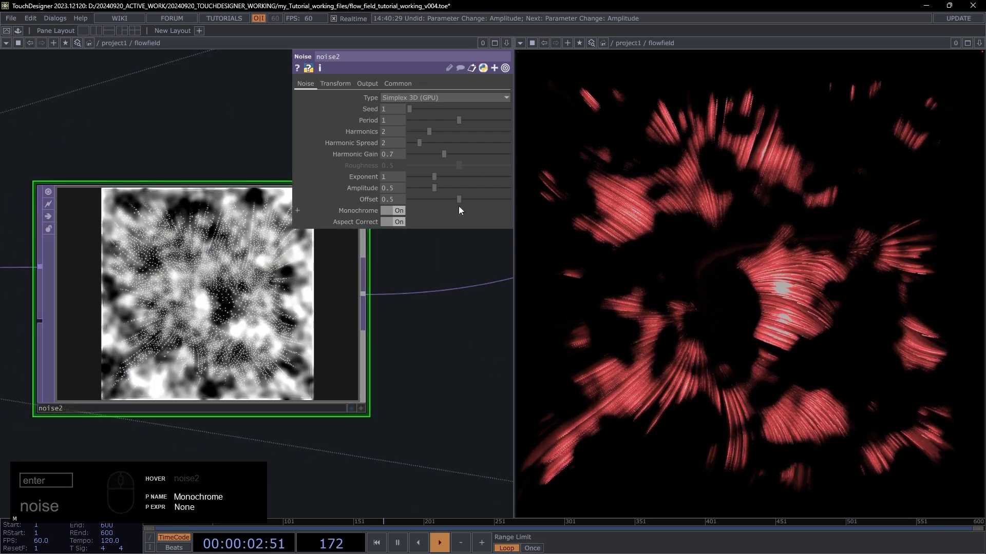
- Set noise2 Offset to 0 and Amplitude to 0.001
{"action": "left_click_drag", "start_coordinate": [464, 201], "coordinate": [345, 201]}
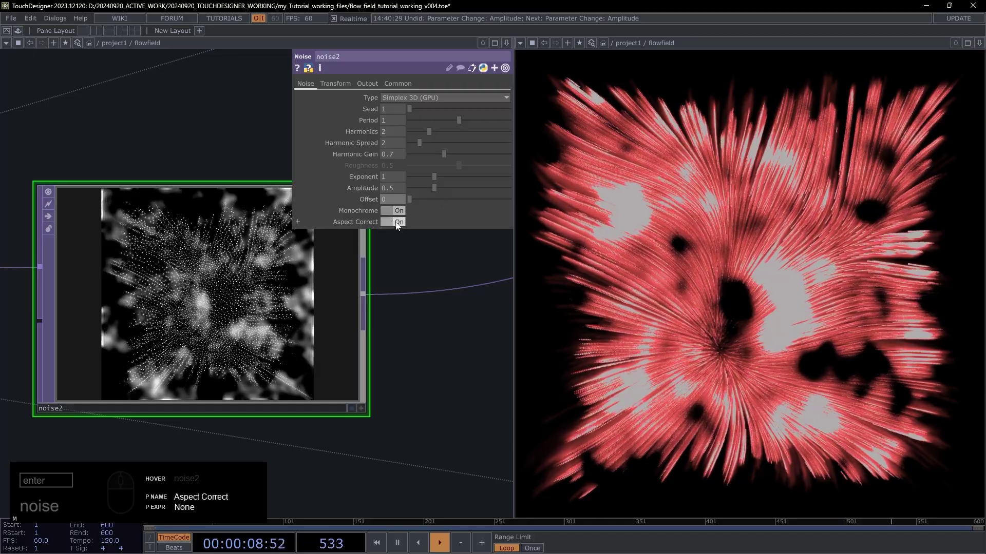
{"action": "left_click_drag", "start_coordinate": [440, 189], "coordinate": [369, 188]}
{"action": "left_click_drag", "start_coordinate": [394, 191], "coordinate": [393, 193]}
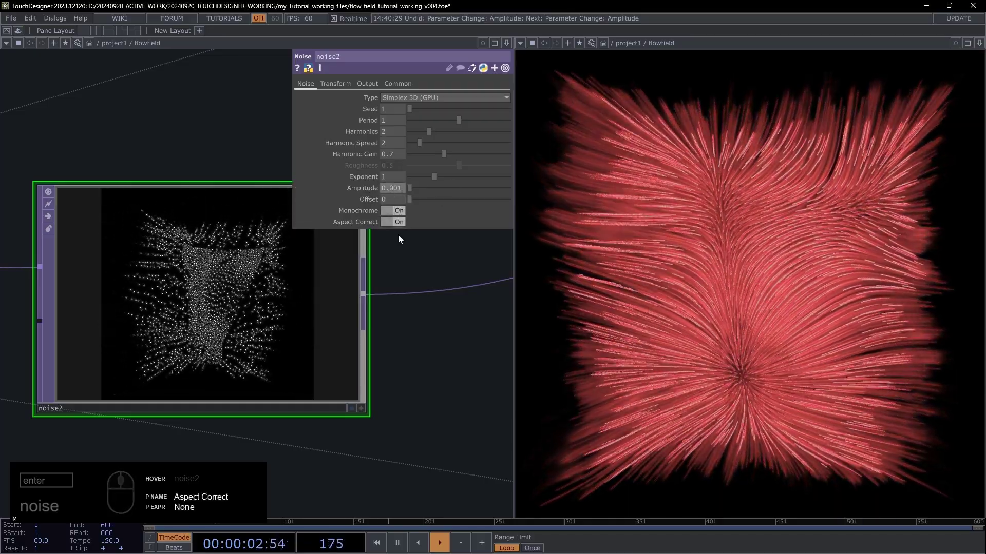
- Select transform1 and view its Tile settings
{"action": "left_click_drag", "start_coordinate": [437, 252], "coordinate": [301, 277]}
{"action": "middle_click", "coordinate": [315, 249]}
{"action": "left_click_drag", "start_coordinate": [348, 302], "coordinate": [334, 283]}
{"action": "left_click_drag", "start_coordinate": [284, 289], "coordinate": [353, 203]}
{"action": "left_click_drag", "start_coordinate": [376, 137], "coordinate": [376, 135]}
{"action": "left_click", "coordinate": [327, 83]}
{"action": "left_click", "coordinate": [400, 98]}
{"action": "left_click", "coordinate": [402, 128]}
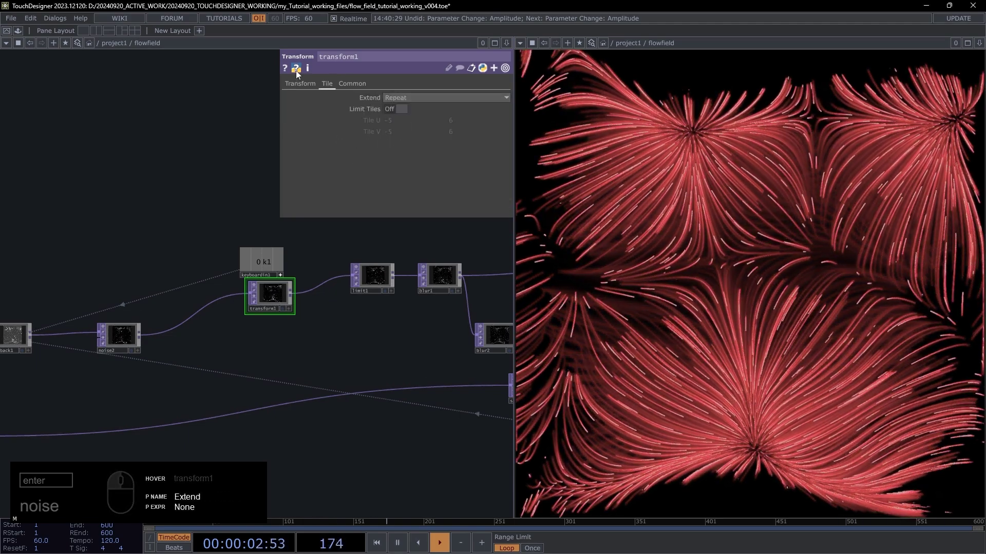
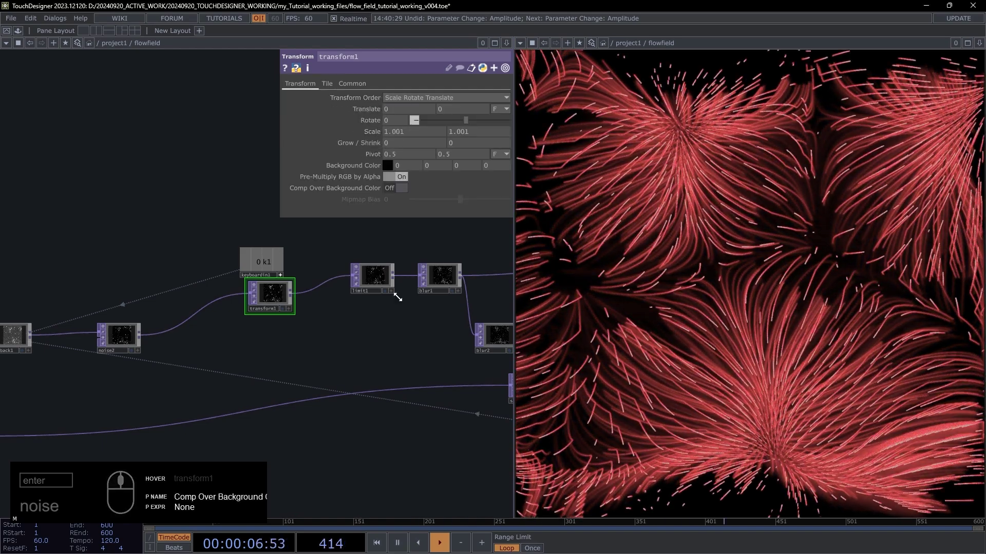
- Set transform1 Scale to 1.001 so the red trails drift outward
{"action": "left_click_drag", "start_coordinate": [391, 356], "coordinate": [260, 330]}
{"action": "left_click_drag", "start_coordinate": [262, 329], "coordinate": [351, 429]}
{"action": "left_click", "coordinate": [352, 430]}
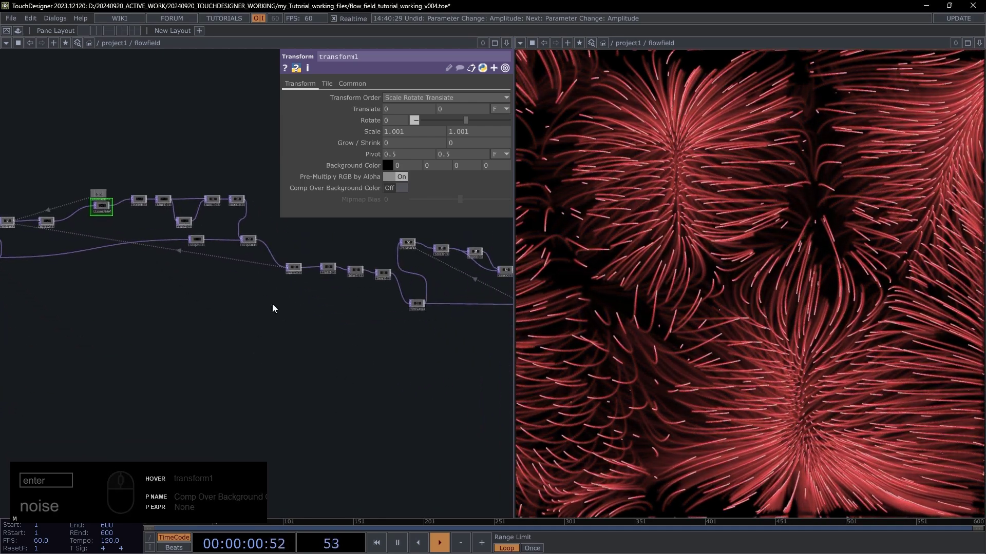
{"action": "left_click_drag", "start_coordinate": [258, 299], "coordinate": [219, 289]}
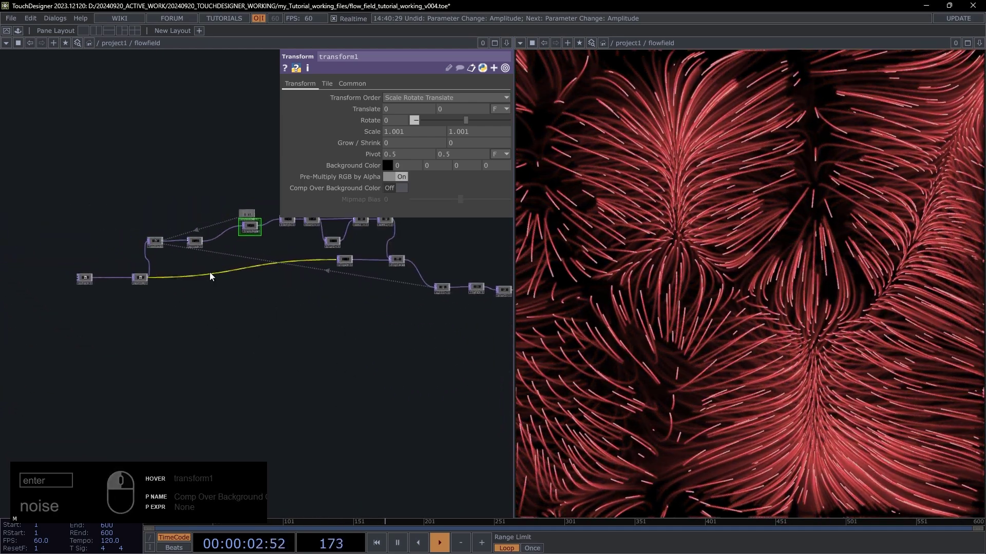
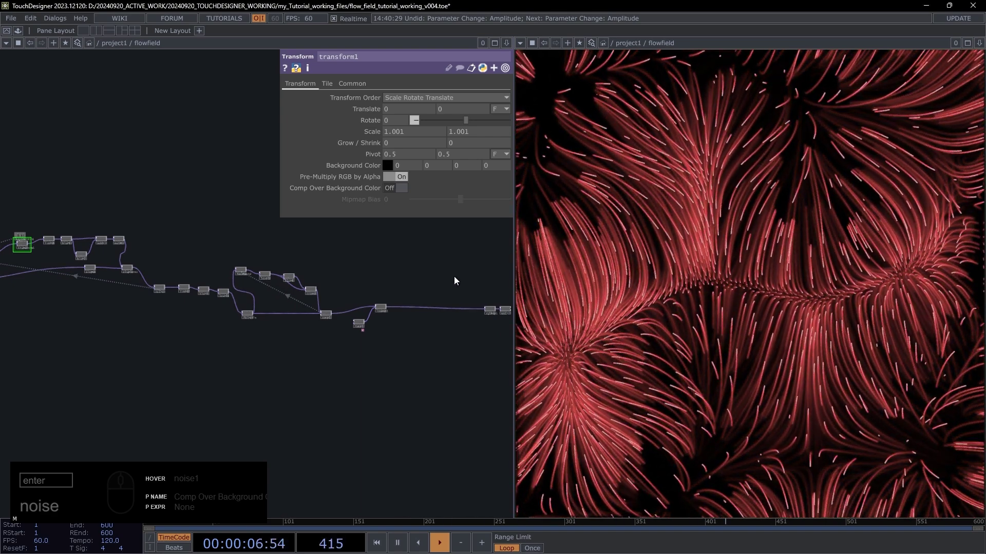
{"action": "left_click", "coordinate": [425, 271]}
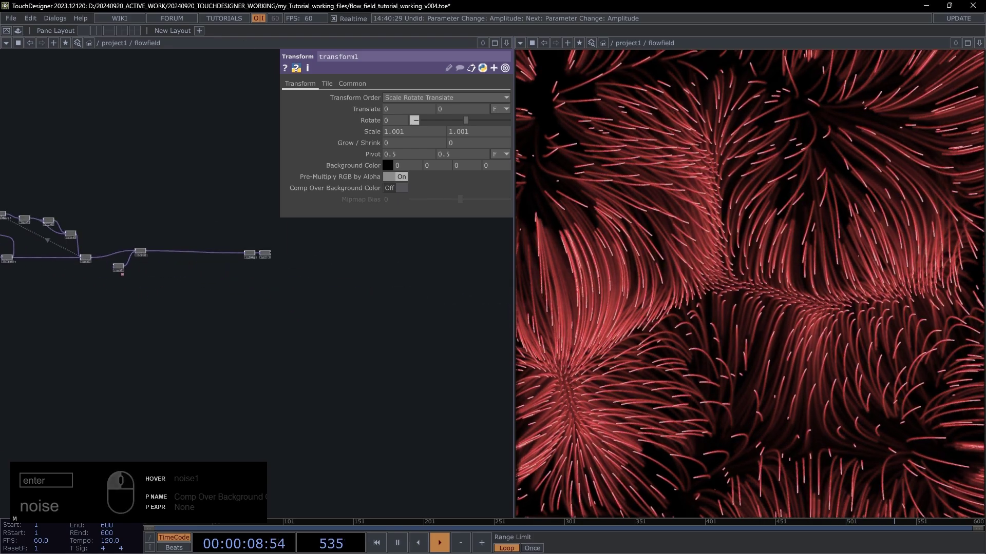